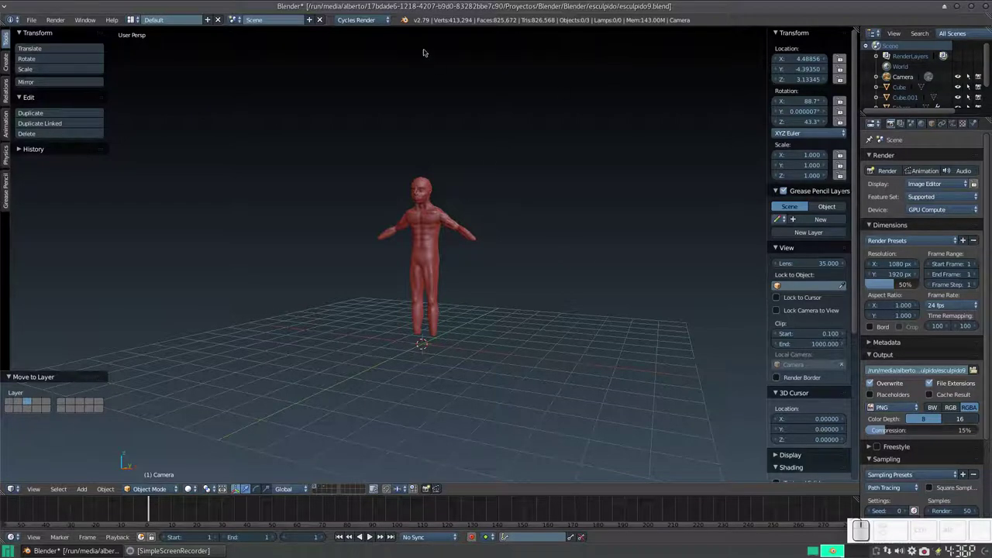
Select the arms object and the body (Cube) together, with the body active
scroll(up, 3)
right_click(463, 204)
right_click(482, 222)
right_click(421, 219)
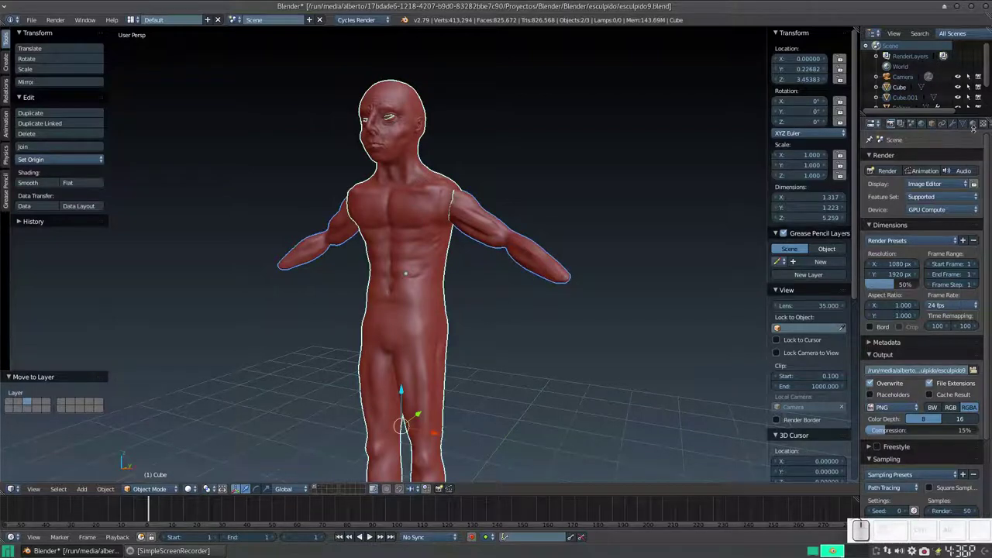
Add a Boolean modifier to Cube with operation Union and Cube.001 (the arms) as target
click(954, 124)
click(908, 159)
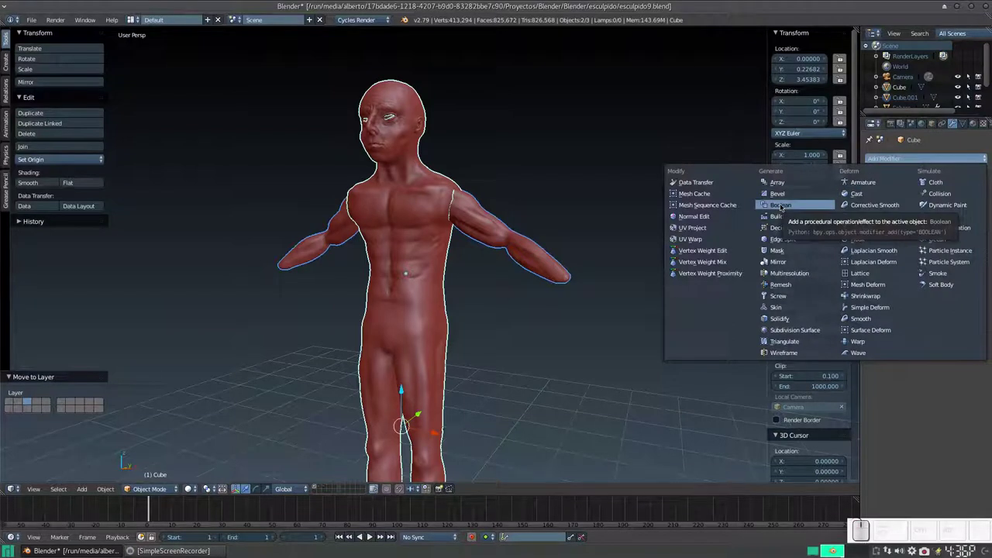
click(412, 225)
right_click(423, 209)
click(896, 157)
click(786, 205)
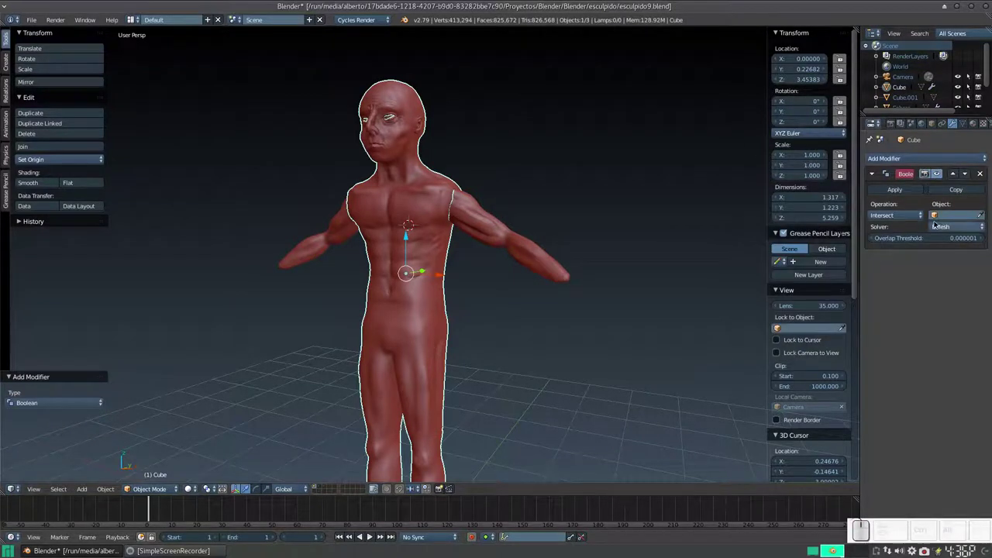
click(898, 215)
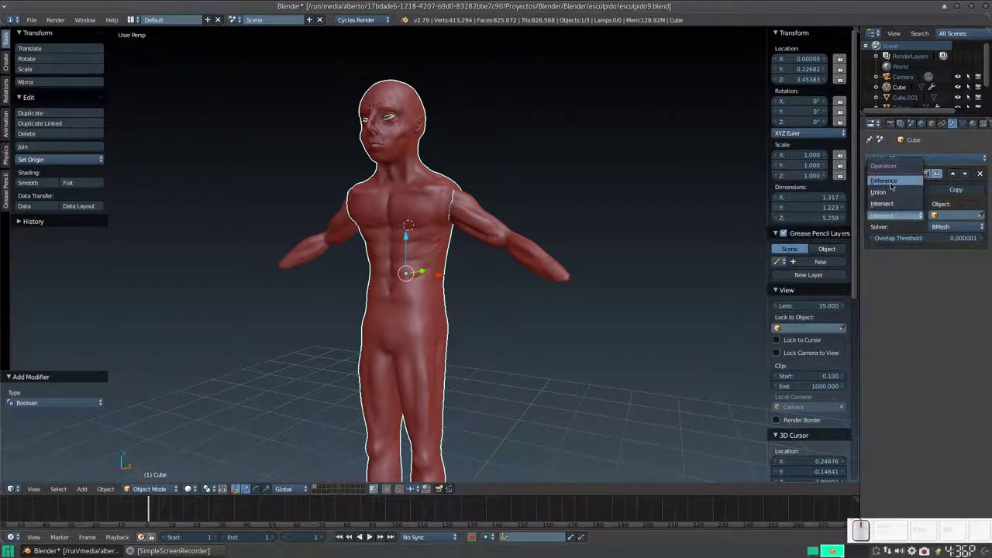
click(892, 193)
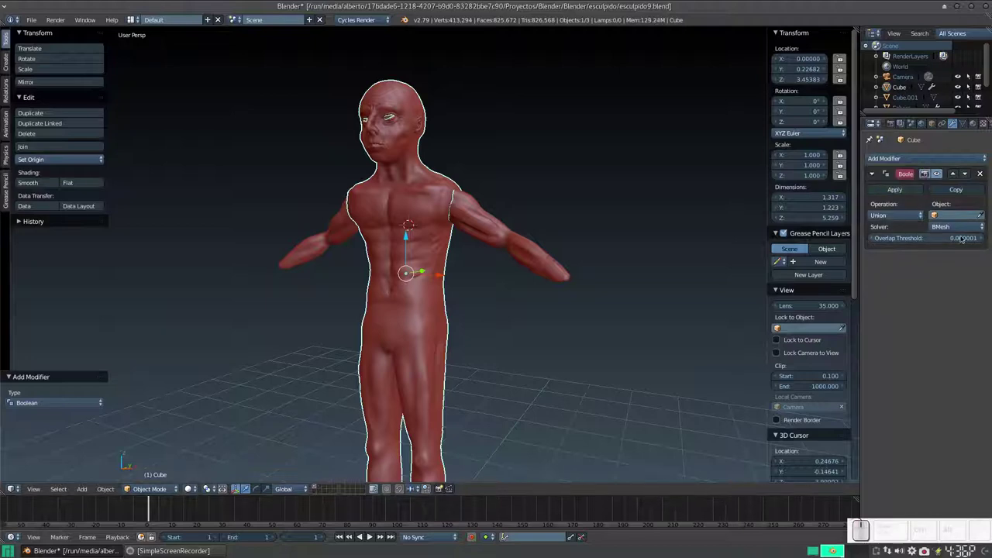
click(983, 213)
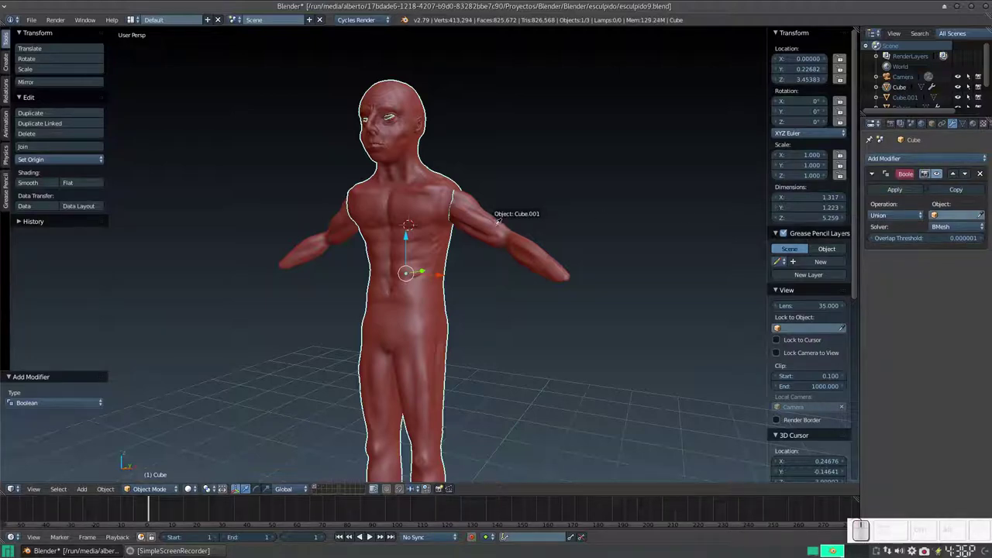
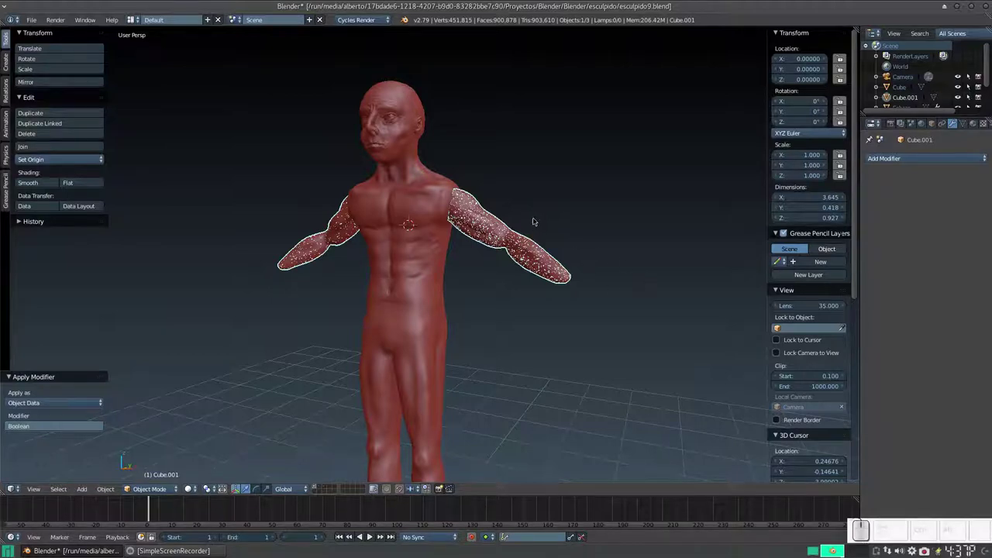
Delete the leftover Cube.001 arms object and select the merged body
key(Delete)
click(538, 217)
right_click(487, 215)
Switch the body into Sculpt Mode with Dyntopo enabled and view the armpit from below
click(155, 485)
click(150, 451)
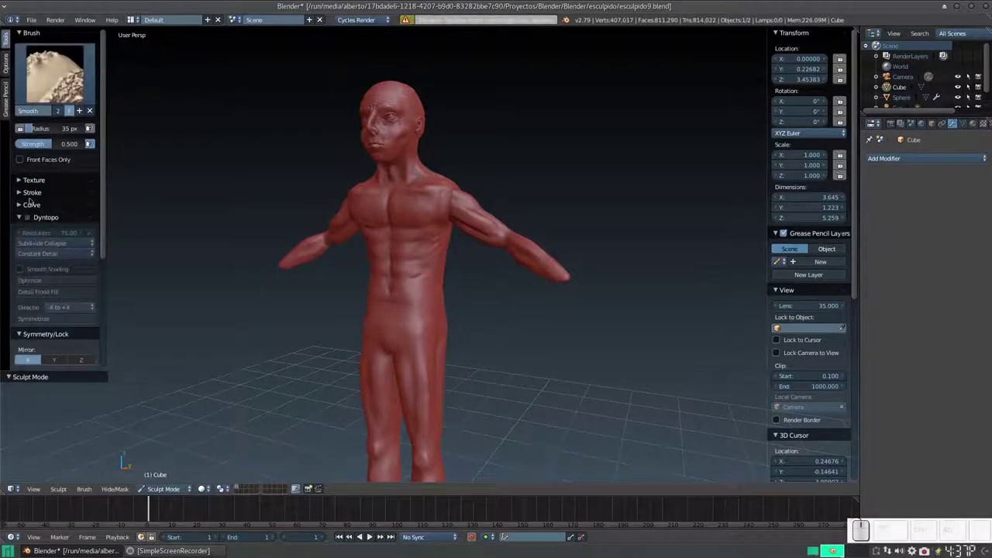
click(31, 217)
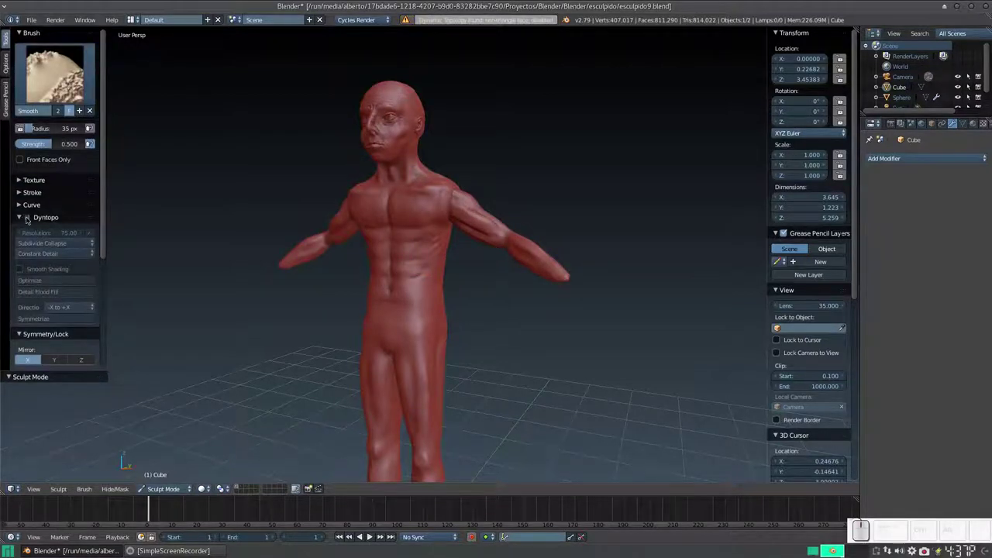
drag(463, 201, 445, 237)
scroll(up, 3)
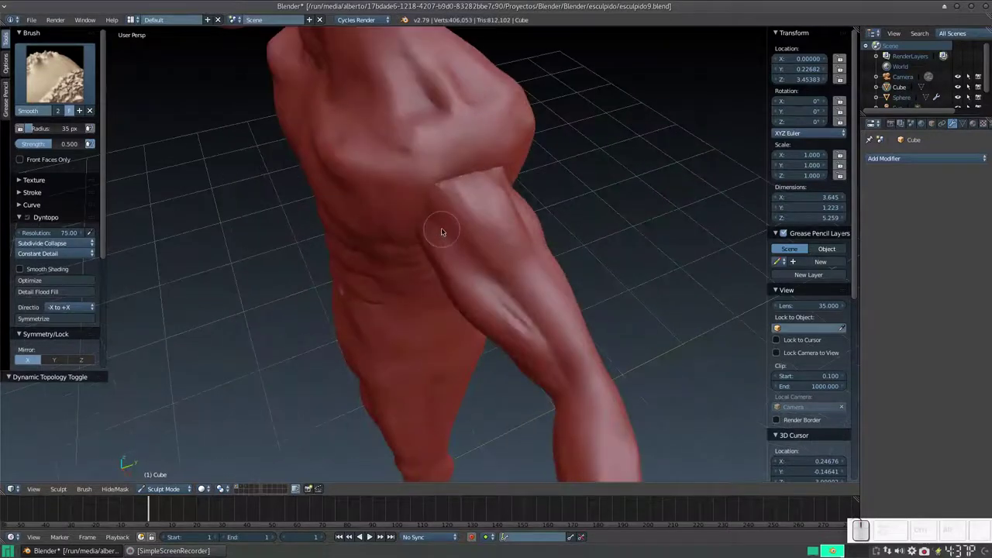
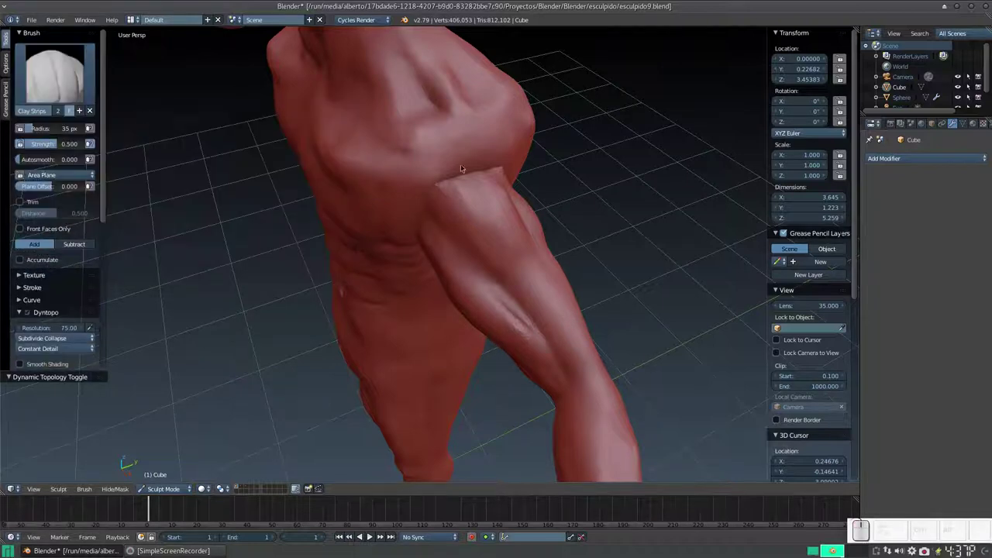
Shrink the Clay Strips brush and fill clay under the armpit where the arm meets the chest
key(f)
drag(464, 181, 483, 173)
drag(472, 174, 432, 179)
middle_click(439, 186)
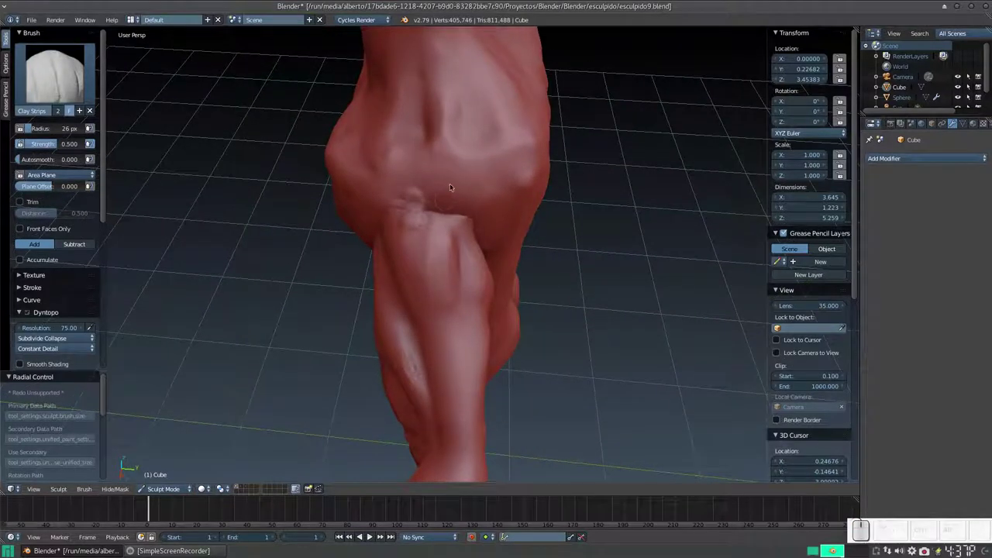
drag(446, 197, 446, 229)
drag(430, 222, 405, 185)
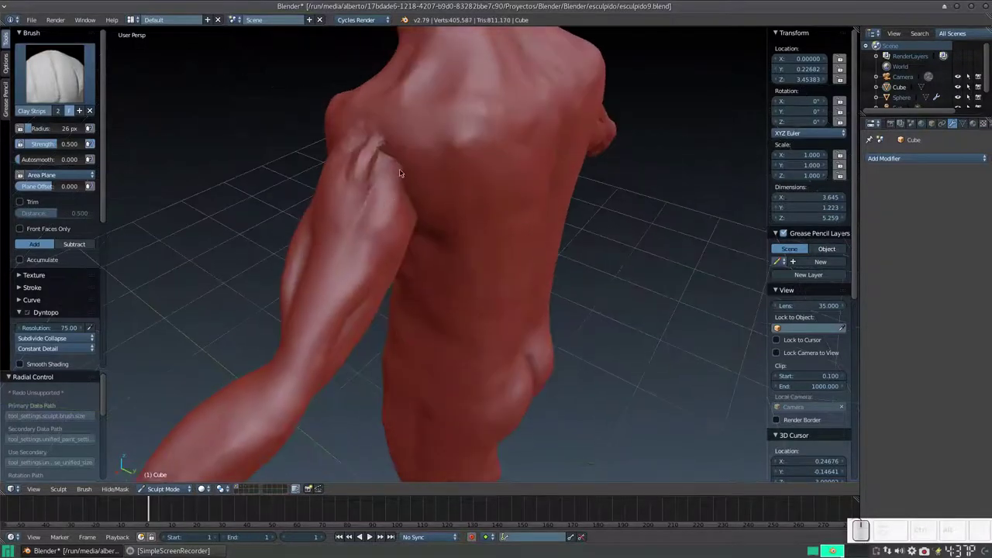
drag(387, 154, 411, 181)
Build up clay over the shoulder blade and rear shoulder so the arm blends into the upper back
middle_click(393, 173)
drag(370, 119, 384, 147)
drag(376, 136, 419, 123)
drag(418, 115, 406, 135)
drag(406, 135, 461, 147)
drag(456, 160, 420, 163)
drag(423, 164, 482, 192)
Fill the armpit crease and blend the arm into the side of the torso and shoulder joint
middle_click(487, 209)
drag(501, 83, 473, 147)
drag(473, 148, 497, 145)
drag(485, 135, 489, 177)
drag(471, 162, 443, 209)
drag(438, 216, 482, 241)
drag(484, 247, 474, 250)
middle_click(455, 246)
drag(441, 236, 414, 295)
drag(416, 283, 475, 230)
Build up the front shoulder muscle and blend the upper arm into the chest
middle_click(502, 228)
drag(564, 158, 499, 233)
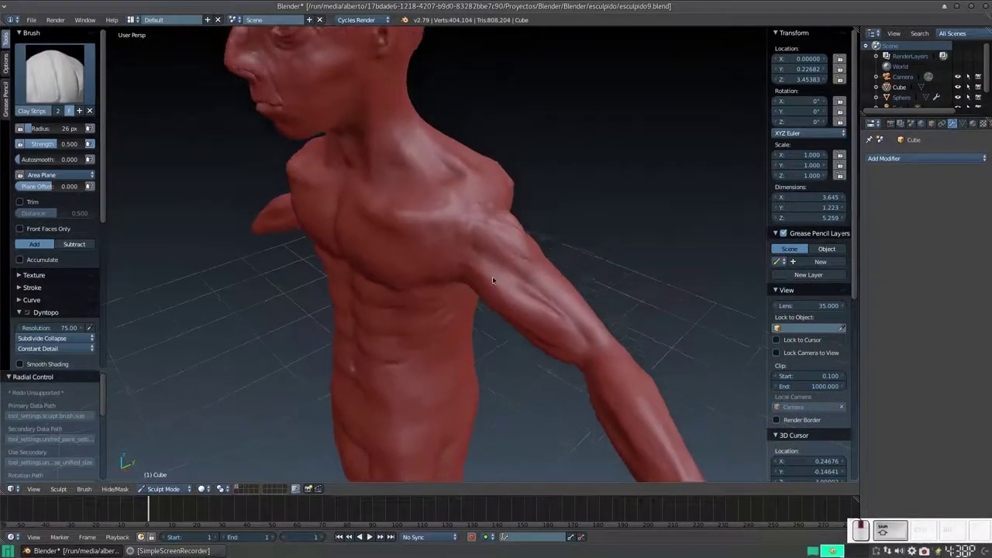
middle_click(540, 213)
drag(506, 234, 425, 276)
drag(435, 277, 476, 238)
drag(478, 241, 511, 202)
drag(516, 208, 530, 188)
drag(499, 226, 463, 240)
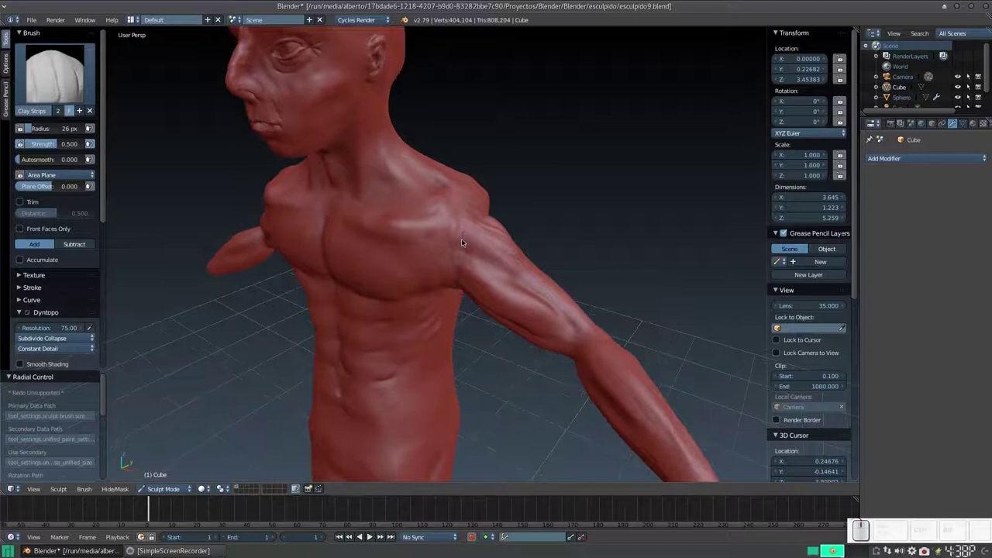
Zoom in and add a little more clay at the front of the shoulder
key(KP_Add)
drag(466, 249, 442, 250)
drag(443, 251, 474, 233)
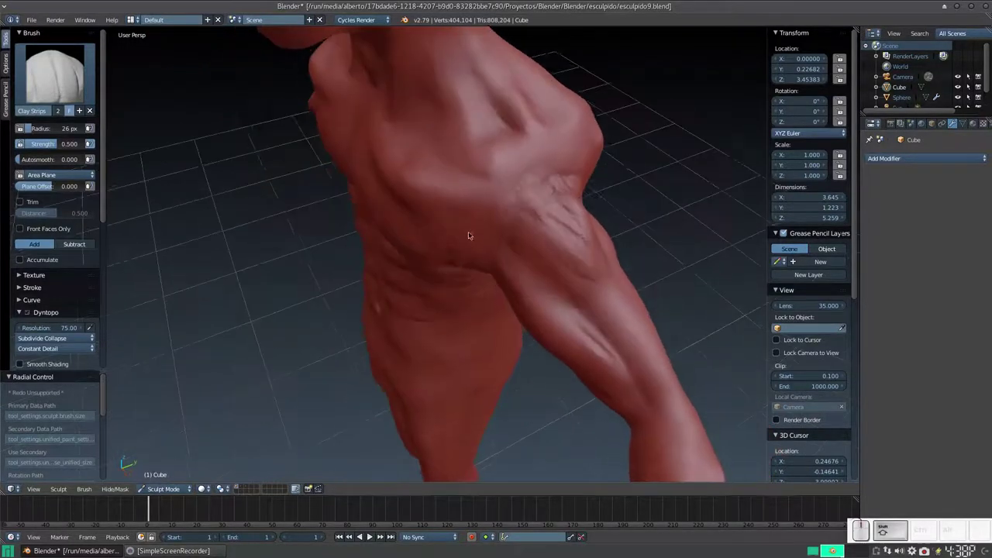
click(449, 287)
click(492, 272)
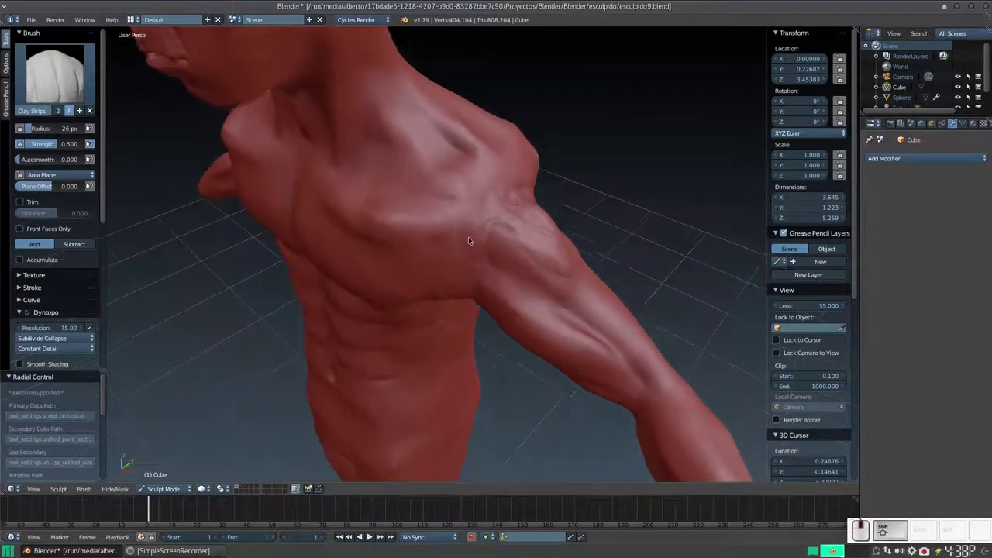
drag(476, 230, 464, 235)
Smooth the front shoulder, chest, armpit and arm-to-body transition with the Smooth brush
key(s)
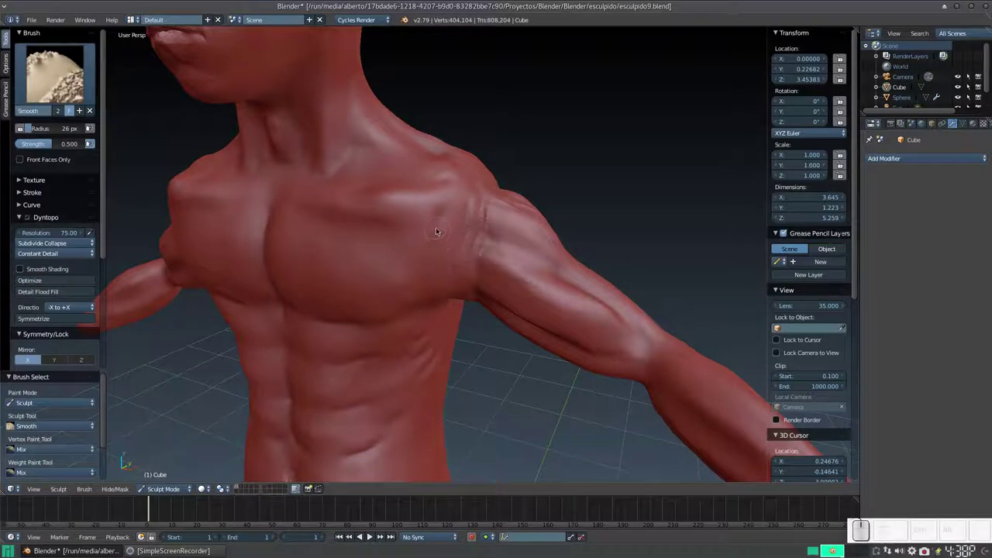
middle_click(430, 244)
drag(434, 203, 400, 233)
drag(404, 208, 399, 220)
drag(422, 209, 509, 164)
middle_click(509, 165)
drag(537, 150, 519, 162)
click(522, 162)
middle_click(497, 160)
middle_click(482, 181)
middle_click(483, 183)
drag(517, 180, 481, 160)
drag(475, 145, 525, 109)
drag(522, 109, 472, 171)
Smooth the upper back, shoulder blade, rear armpit and side of the torso
middle_click(476, 246)
drag(462, 168, 435, 195)
drag(436, 195, 478, 122)
drag(479, 121, 458, 224)
drag(467, 217, 514, 139)
drag(466, 133, 452, 130)
drag(466, 204, 452, 129)
drag(458, 118, 437, 206)
drag(483, 216, 438, 206)
drag(423, 202, 416, 195)
drag(415, 195, 506, 234)
drag(513, 244, 511, 236)
key(3)
drag(475, 245, 527, 231)
Resize the brush and stroke muscle mass onto the side of the torso with Clay Strips
key(f)
click(522, 260)
drag(537, 188, 601, 154)
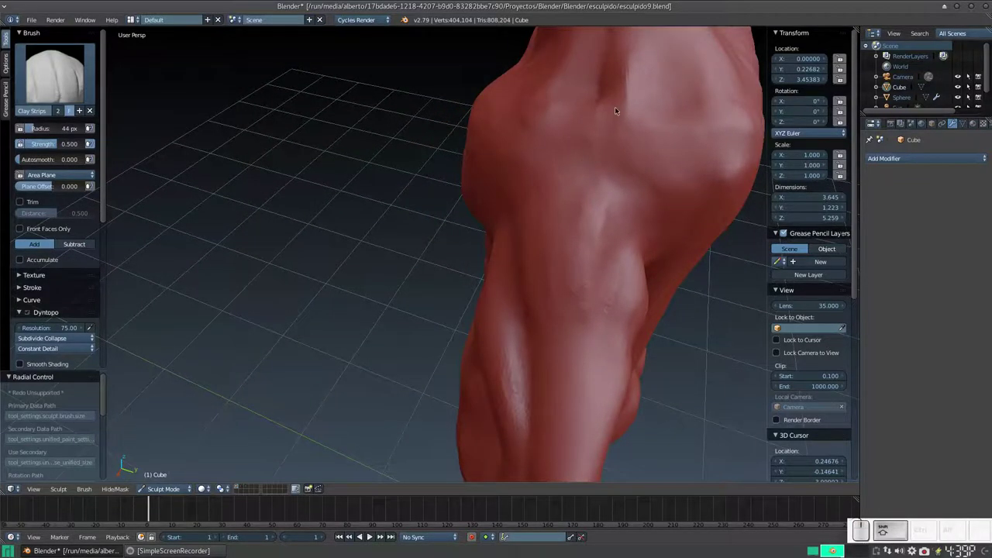
drag(614, 125, 522, 156)
drag(524, 152, 564, 197)
drag(552, 188, 594, 274)
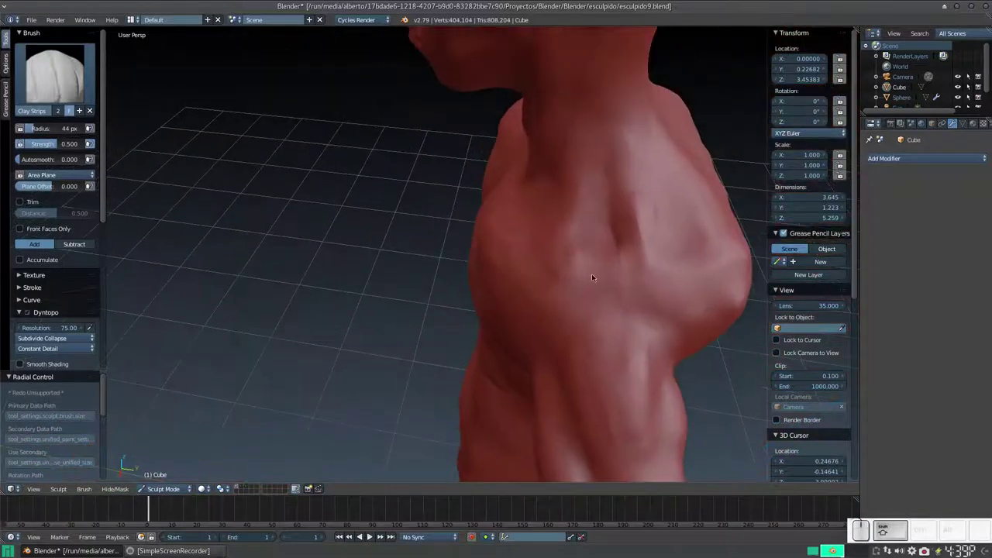
drag(597, 267, 599, 147)
drag(589, 163, 600, 155)
click(580, 103)
drag(585, 107, 593, 270)
Add muscle forms along the upper arm and shoulder from several angles
middle_click(560, 209)
drag(569, 219, 555, 259)
middle_click(545, 256)
drag(537, 238, 526, 224)
drag(527, 221, 531, 241)
middle_click(579, 264)
drag(570, 246, 558, 168)
click(543, 106)
drag(551, 54, 556, 159)
click(551, 194)
click(539, 70)
drag(441, 312, 449, 238)
drag(461, 241, 504, 242)
middle_click(485, 240)
Smooth the upper arm and shoulder surfaces with the Smooth brush
key(s)
drag(486, 241, 495, 197)
click(530, 123)
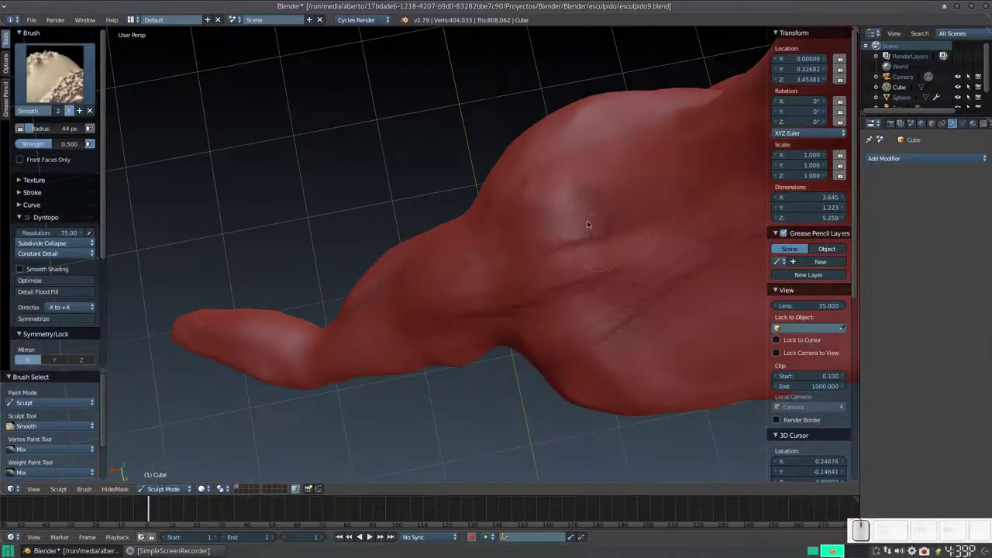
drag(601, 244, 608, 192)
middle_click(603, 201)
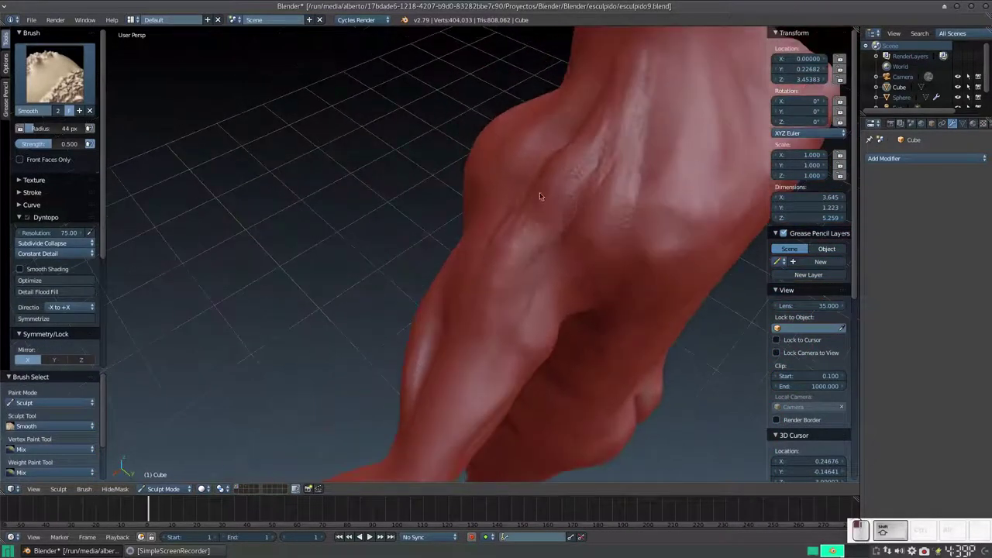
drag(498, 240, 650, 44)
click(647, 42)
click(644, 133)
drag(586, 244, 579, 238)
drag(503, 258, 613, 226)
drag(595, 215, 572, 260)
Smooth the upper back and shoulder blades, then zoom out to review the figure
middle_click(562, 254)
click(566, 184)
drag(520, 143, 606, 182)
drag(606, 182, 562, 152)
click(561, 121)
click(563, 241)
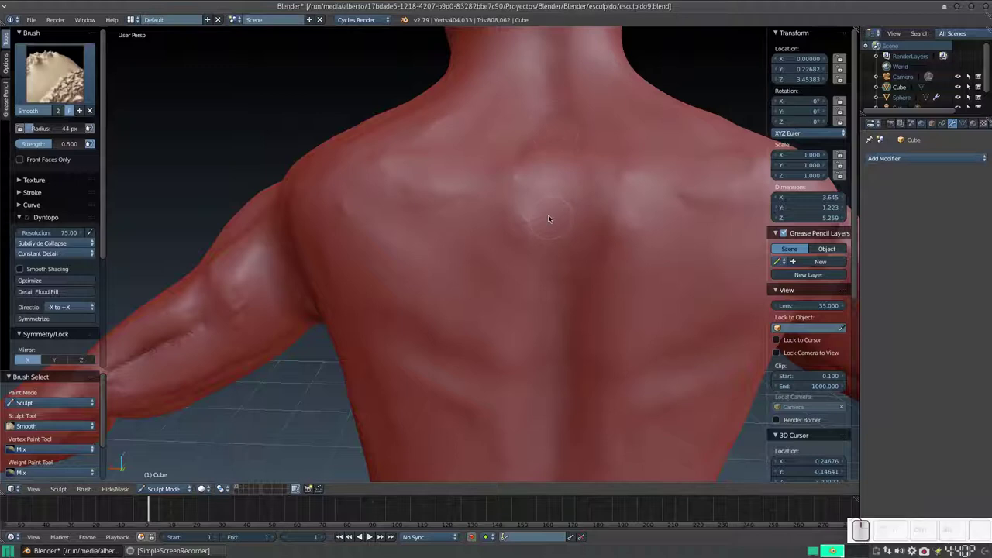
key(KP_Subtract)
middle_click(527, 233)
middle_click(499, 234)
With a smaller Clay Strips brush, carve muscle strands across the upper and mid back
key(3)
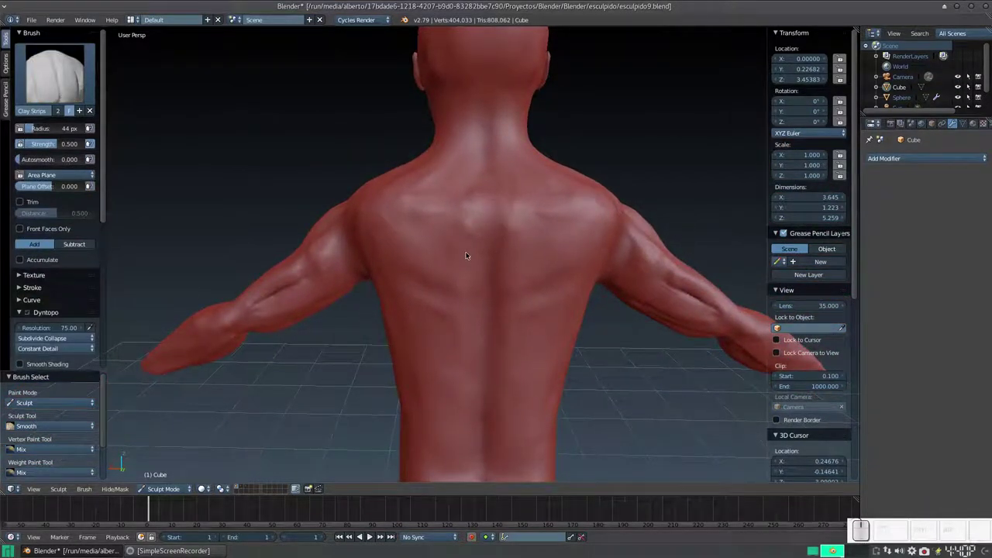
key(3)
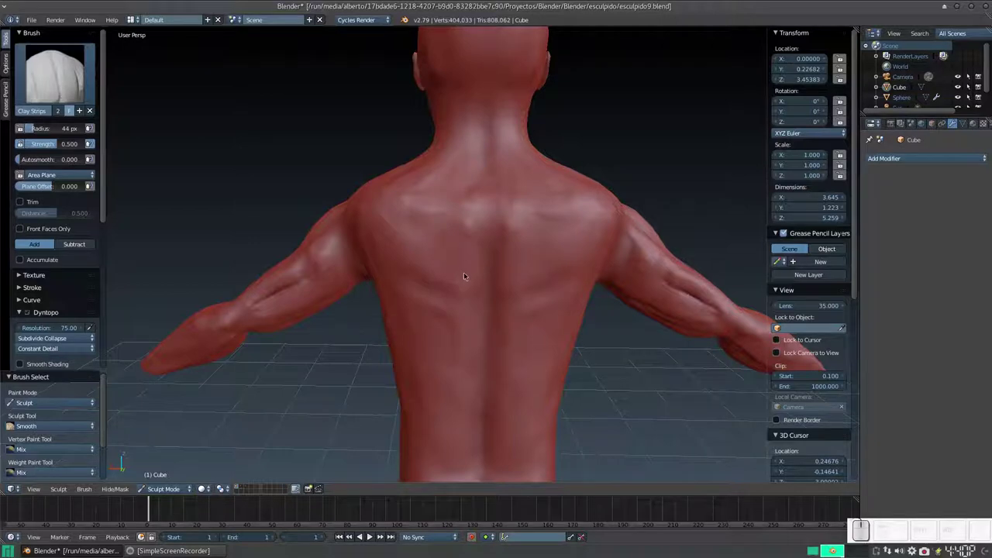
key(f)
click(457, 282)
drag(475, 196, 447, 285)
drag(441, 274, 468, 217)
drag(467, 219, 449, 386)
drag(422, 264, 419, 256)
drag(409, 240, 392, 171)
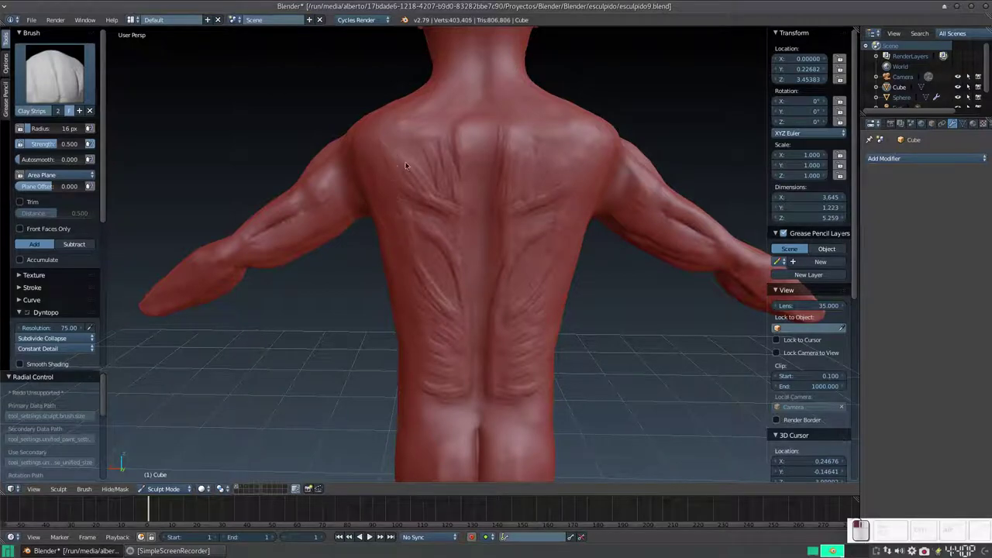
Carve muscle strands along the lower back and around the shoulder blades, then begin smoothing
drag(438, 173, 488, 233)
drag(510, 202, 518, 116)
drag(519, 123, 510, 261)
middle_click(503, 243)
drag(502, 169, 482, 215)
drag(444, 234, 454, 291)
key(s)
middle_click(488, 92)
drag(494, 52, 445, 214)
key(f)
drag(456, 227, 430, 213)
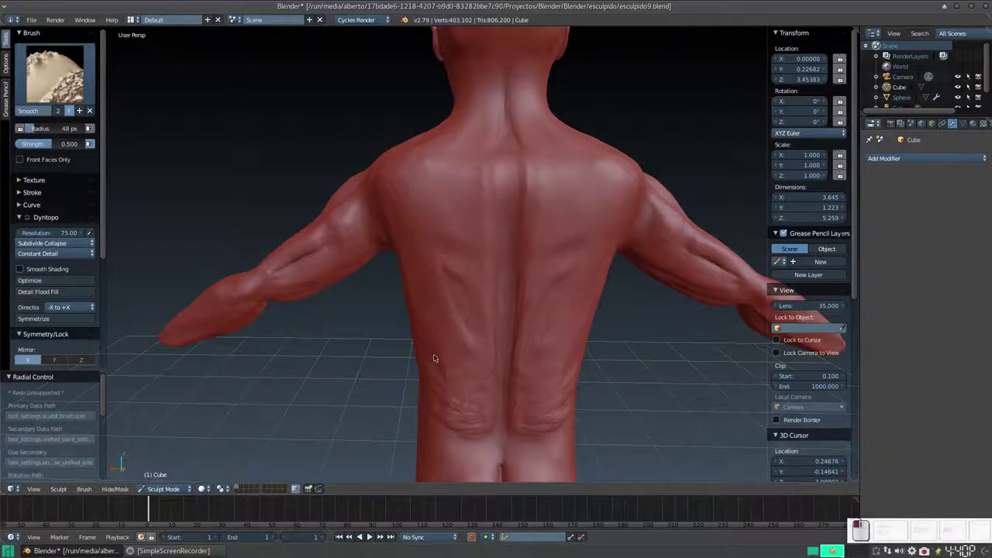
Smooth the carved muscle strands on the back into blended forms
drag(434, 237, 490, 110)
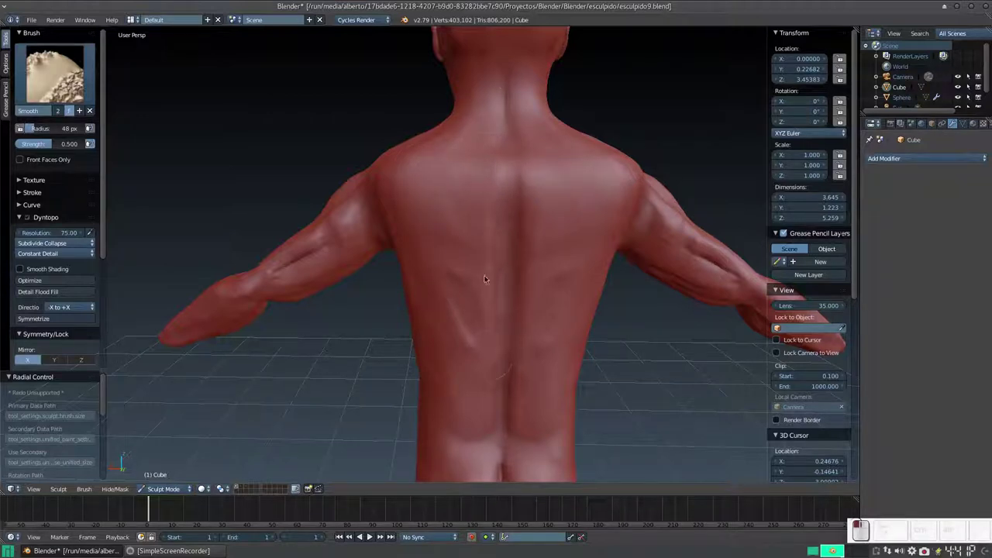
click(484, 249)
drag(424, 276, 453, 189)
drag(461, 201, 524, 266)
click(584, 256)
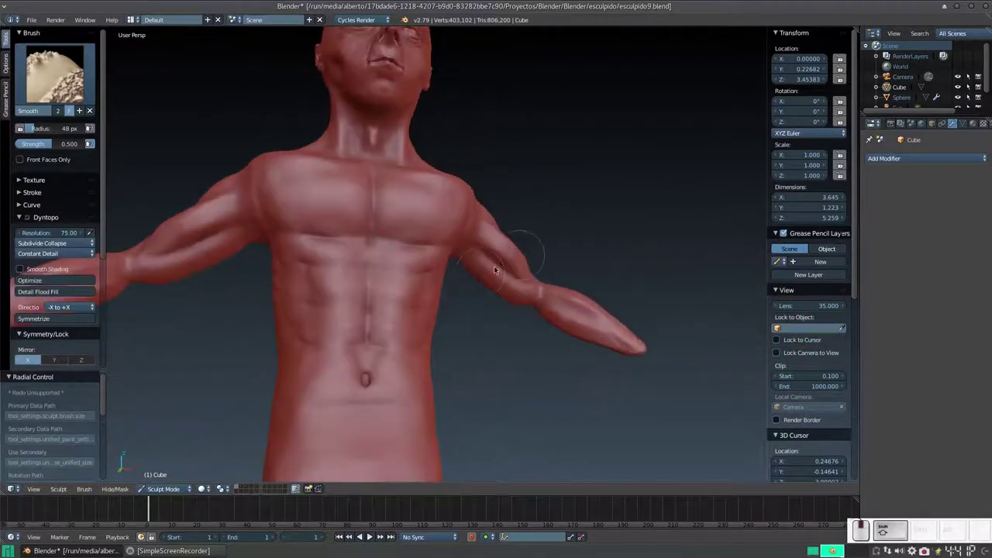
click(472, 299)
key(KP_Subtract)
click(483, 244)
click(554, 224)
Smooth the chest and arm surface from the front of the figure
middle_click(546, 217)
drag(540, 209, 527, 189)
click(528, 192)
click(519, 189)
click(519, 194)
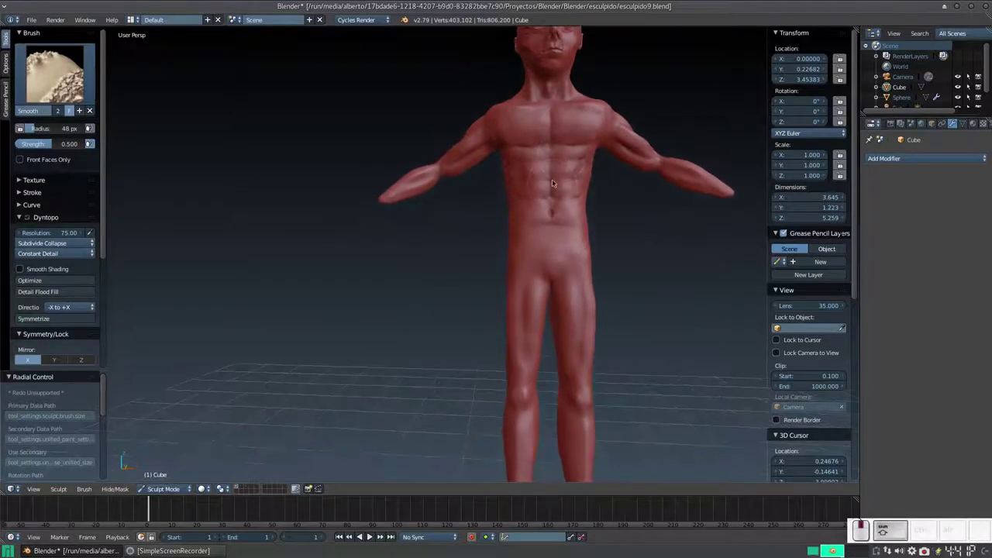
click(557, 184)
drag(441, 205, 569, 239)
key(KP_Add)
Smooth the lower back into a soft, even surface
drag(585, 222, 601, 134)
drag(614, 126, 592, 185)
drag(592, 184, 475, 185)
drag(469, 182, 464, 97)
click(461, 96)
Smooth the upper back and shoulder surface, leaving only faint scratches
drag(476, 191, 450, 193)
drag(440, 187, 574, 192)
click(567, 135)
drag(571, 199, 541, 159)
drag(545, 169, 605, 161)
drag(623, 145, 584, 259)
drag(573, 253, 522, 225)
drag(514, 209, 523, 249)
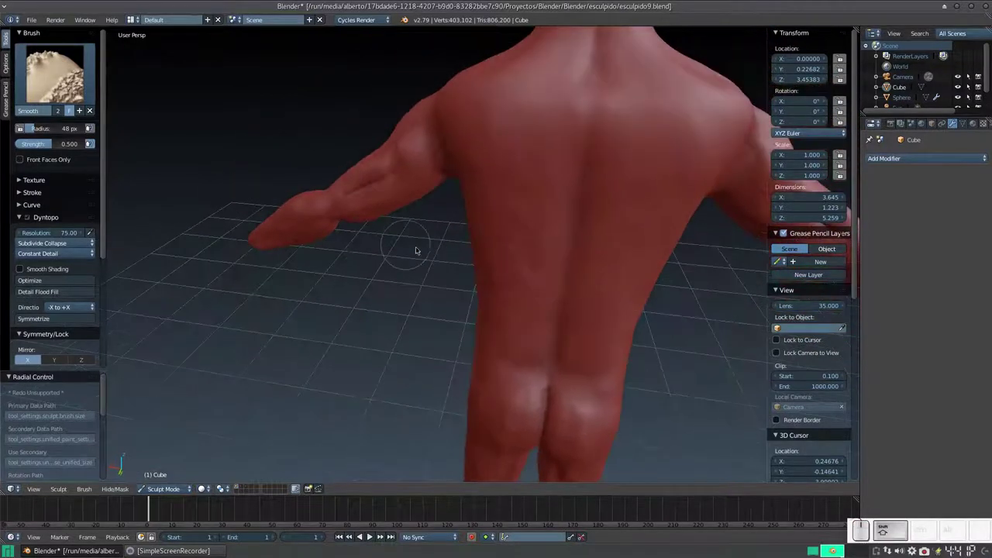
With a resized Clay Strips brush, add muscle strokes across the upper back
key(3)
key(f)
click(532, 184)
click(560, 106)
drag(514, 110, 461, 127)
middle_click(468, 131)
drag(501, 125, 560, 109)
Add muscle strokes around the shoulder blades
middle_click(557, 117)
click(540, 121)
click(535, 121)
drag(505, 133, 533, 166)
middle_click(523, 199)
drag(524, 147, 450, 221)
Soften the new muscles around the shoulder blades and shoulder with the Smooth brush
key(s)
drag(472, 214, 488, 277)
drag(524, 152, 504, 246)
middle_click(506, 219)
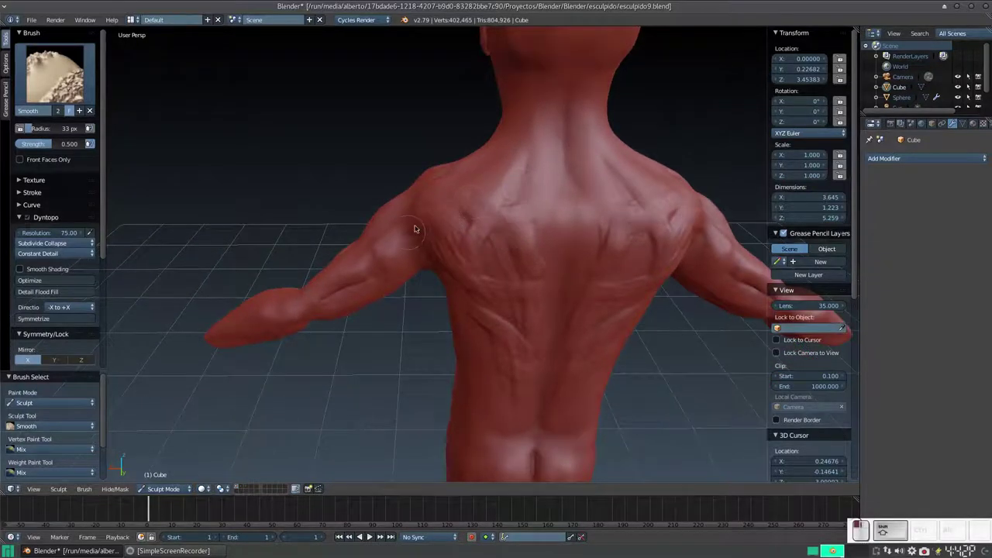
click(430, 207)
middle_click(476, 223)
drag(499, 150, 475, 132)
click(494, 124)
drag(508, 208, 475, 212)
Soften the muscle detail across the back into blended shapes
middle_click(473, 207)
drag(466, 185, 501, 157)
click(504, 171)
drag(499, 134, 559, 218)
drag(553, 231, 537, 220)
click(496, 230)
click(548, 250)
middle_click(522, 272)
drag(529, 221, 519, 227)
drag(513, 204, 564, 223)
drag(545, 224, 486, 228)
middle_click(477, 229)
With a resized Smooth brush, soften the muscles along the spine and remaining shoulder-blade scratches
key(f)
click(484, 272)
drag(502, 232, 515, 191)
drag(508, 197, 521, 226)
click(521, 226)
drag(487, 247, 523, 245)
drag(523, 246, 504, 265)
drag(507, 276, 507, 243)
drag(525, 252, 546, 261)
drag(518, 258, 484, 261)
middle_click(460, 274)
middle_click(484, 271)
drag(485, 263, 481, 270)
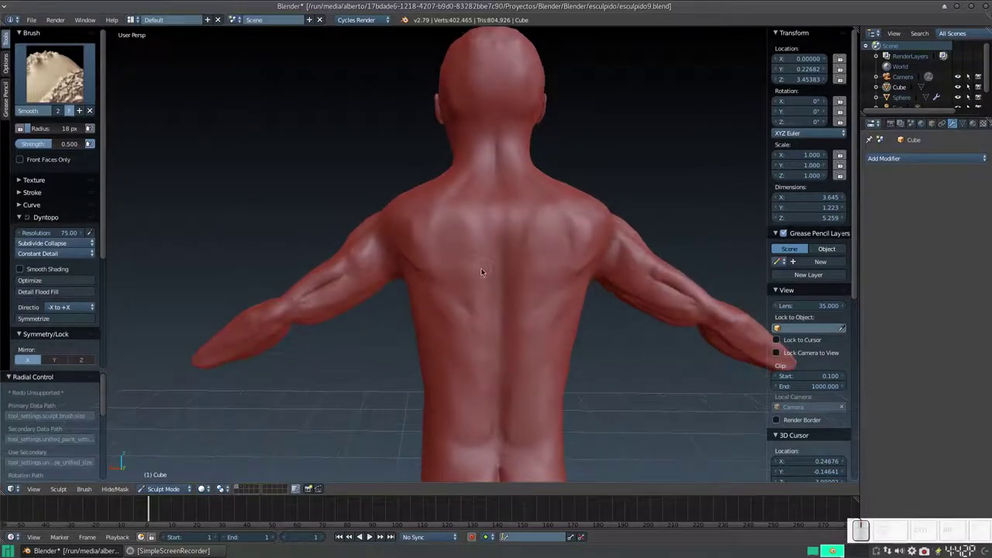
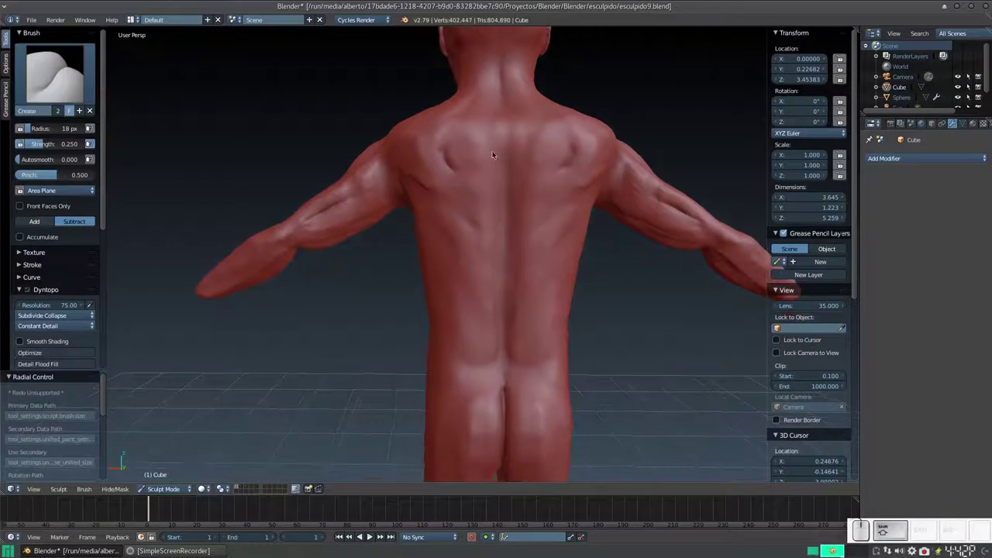
With the Crease brush in Subtract mode, carve grooves along a shoulder blade and the spine
click(506, 147)
click(506, 173)
click(509, 264)
click(508, 295)
middle_click(481, 293)
click(446, 276)
drag(459, 141, 476, 186)
click(471, 197)
click(462, 208)
drag(450, 215, 518, 244)
scroll(up, 3)
drag(519, 251, 523, 269)
Carve creased grooves along the other shoulder blade and the lower back
key(s)
click(489, 132)
click(470, 146)
click(508, 196)
click(482, 210)
drag(511, 246, 500, 322)
middle_click(462, 305)
click(467, 293)
click(466, 283)
click(525, 197)
Soften the new creases on the back with the Smooth brush
middle_click(475, 220)
click(560, 220)
drag(564, 247, 515, 308)
drag(506, 292, 520, 298)
middle_click(525, 330)
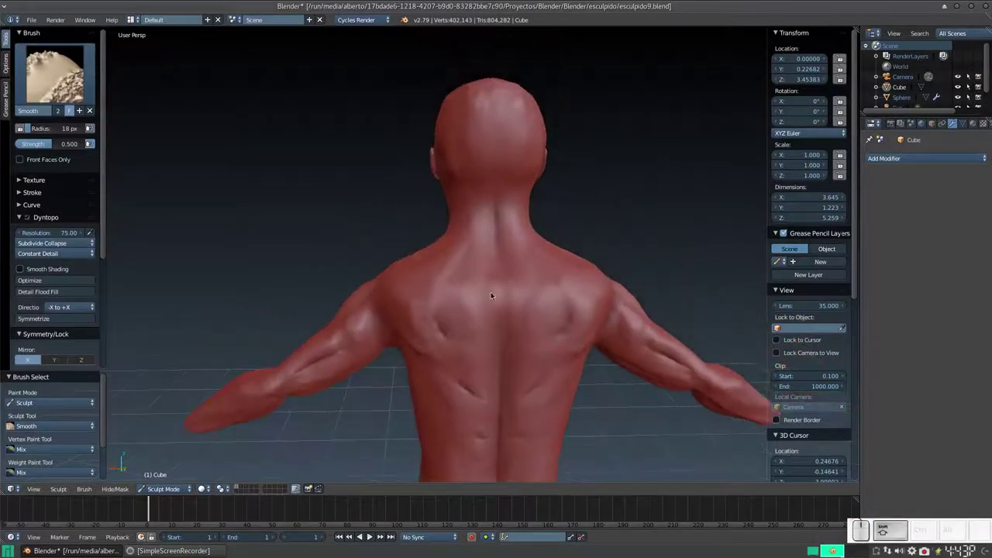
Bring the figure into a straight front view and ready the Smooth brush
drag(518, 232, 485, 213)
click(484, 218)
drag(472, 261, 503, 262)
middle_click(545, 254)
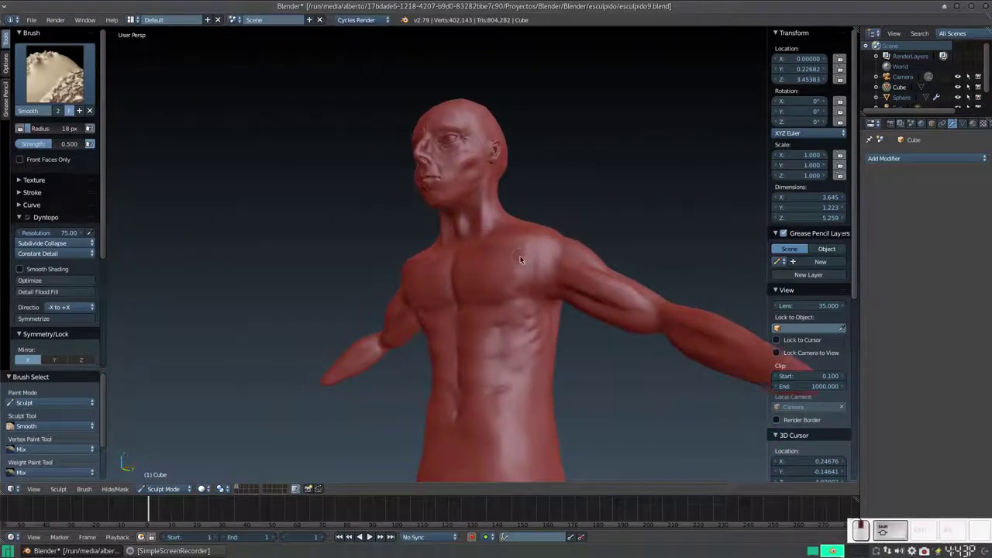
drag(459, 230, 476, 242)
key(KP_1)
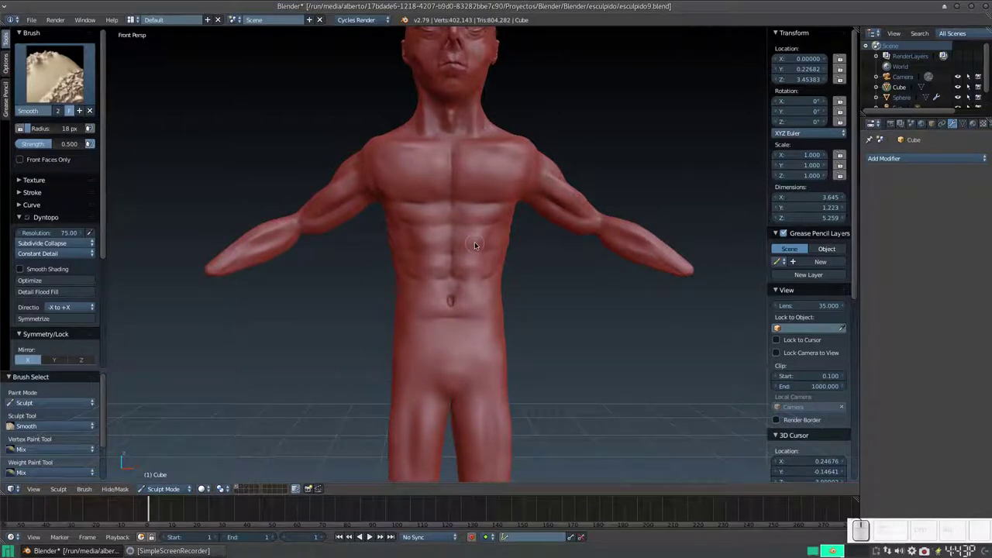
key(ctrl+shift+s)
key(KP_Add)
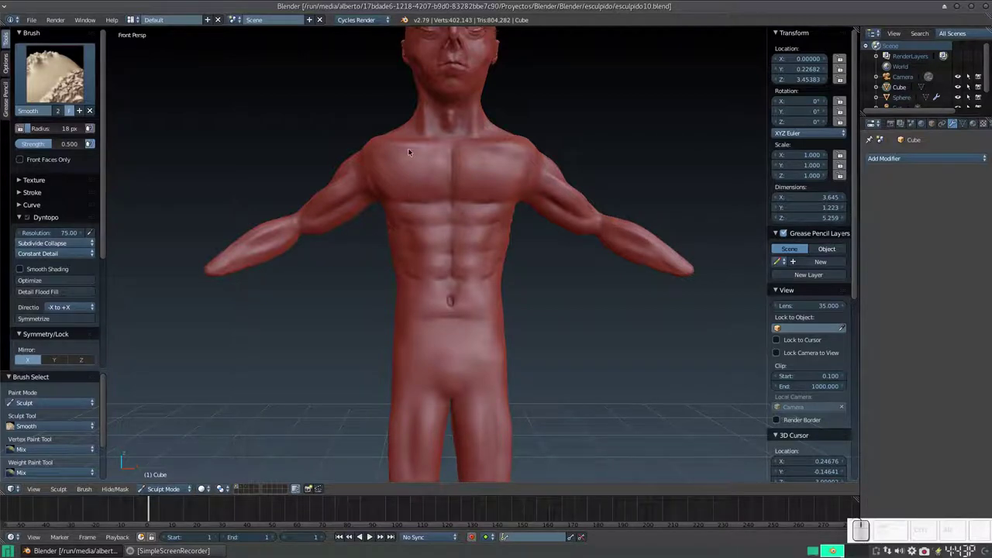
scroll(down, 3)
Smooth the chest, abdomen and torso surface of the red figure
drag(515, 210, 482, 211)
drag(483, 211, 405, 164)
scroll(down, 3)
middle_click(421, 171)
scroll(up, 3)
drag(494, 190, 388, 196)
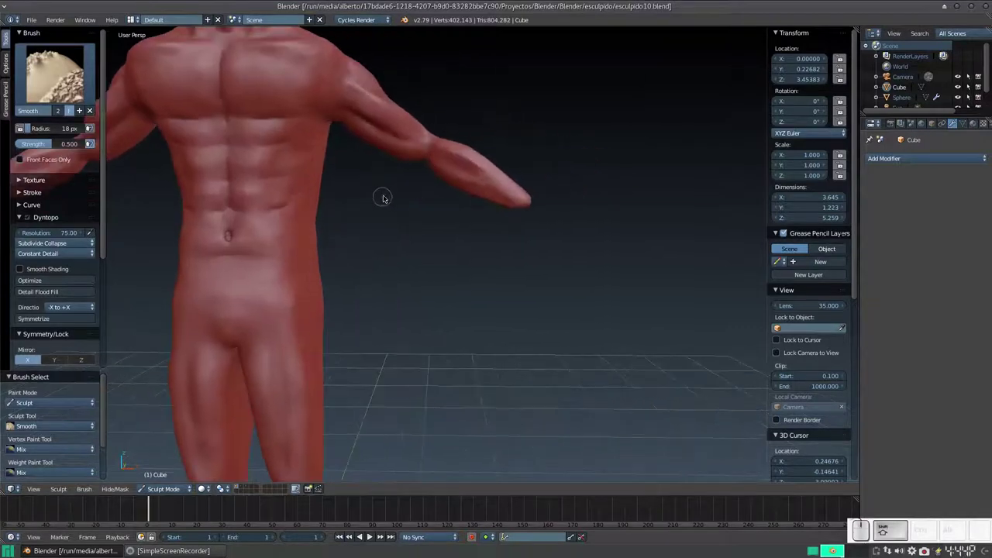
Smooth the upper arm, forearm, shoulder, sides and hips of the figure
drag(433, 190, 425, 197)
drag(445, 159, 435, 129)
drag(435, 137, 397, 157)
drag(405, 191, 454, 215)
drag(447, 221, 473, 235)
drag(472, 236, 440, 181)
drag(417, 203, 405, 218)
Orbit around the figure to inspect the smoothed arms and return to the front
scroll(down, 3)
middle_click(408, 185)
scroll(down, 3)
middle_click(446, 177)
scroll(up, 3)
middle_click(468, 77)
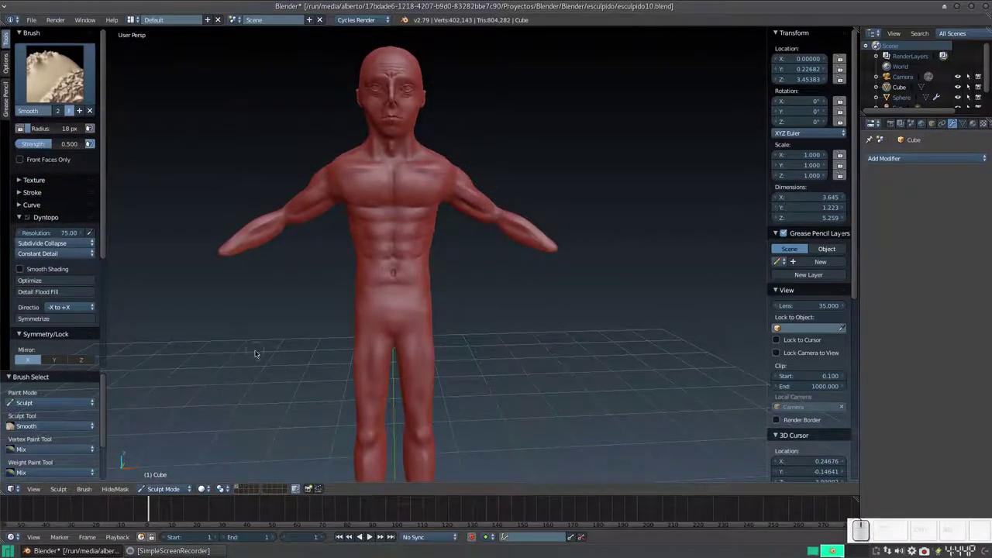
Leave sculpting and return the red figure to Object Mode
click(170, 487)
click(168, 479)
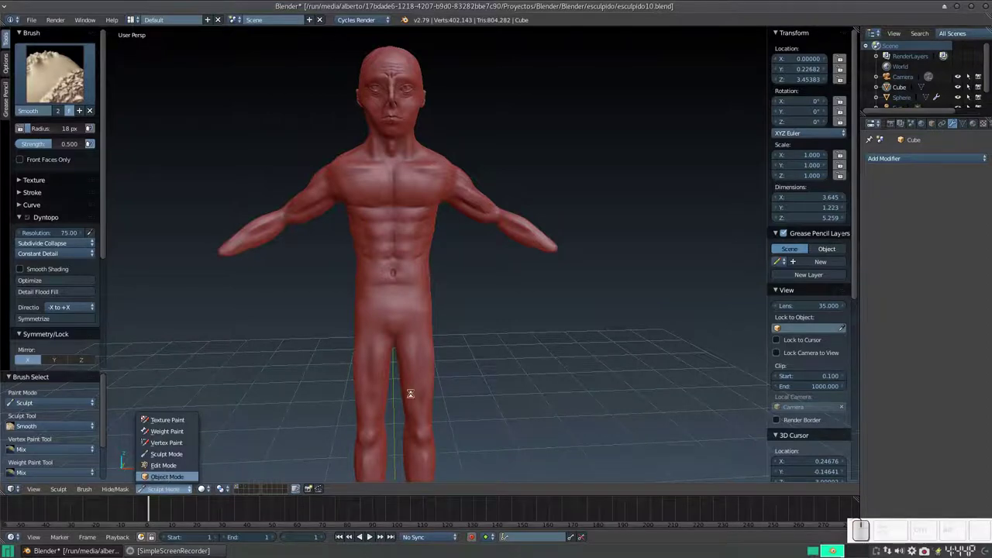
scroll(down, 3)
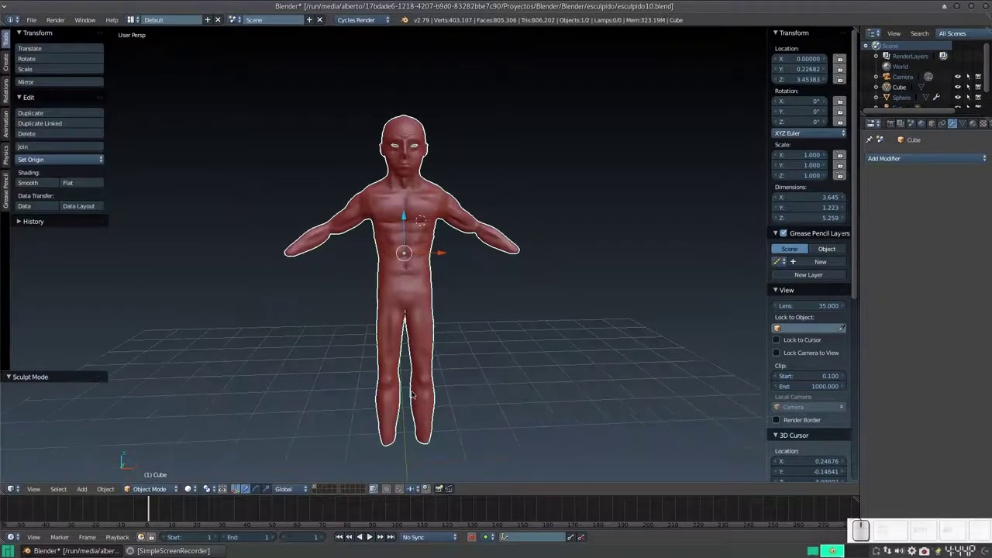
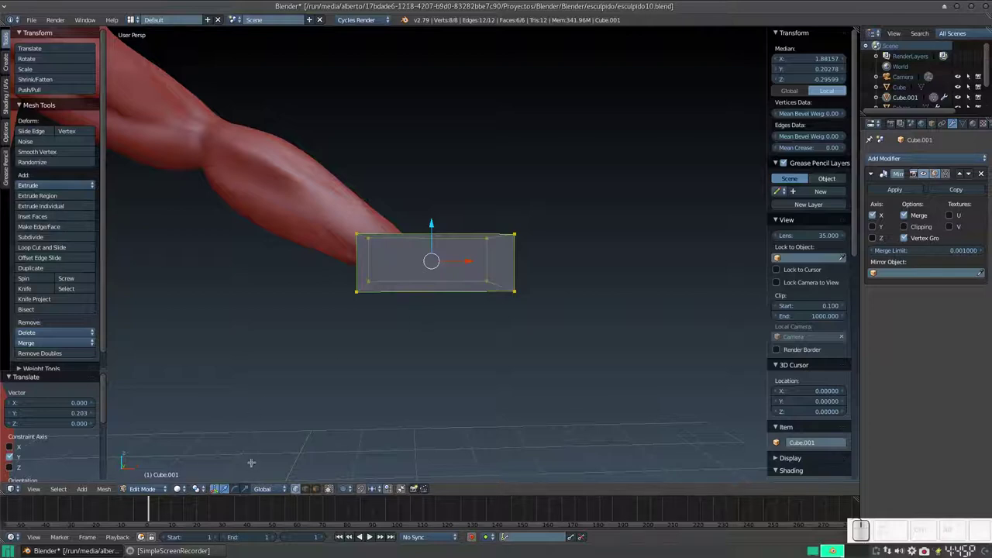
Return to Object Mode and reveal the blue skeleton to compare the box with the hand bones
key(Tab)
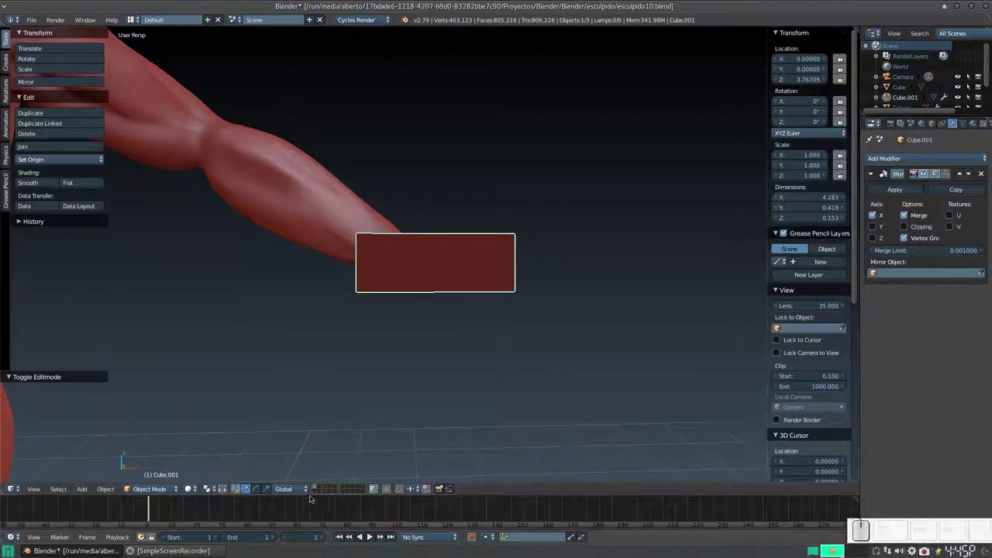
click(324, 487)
scroll(down, 3)
click(422, 274)
scroll(up, 3)
scroll(down, 3)
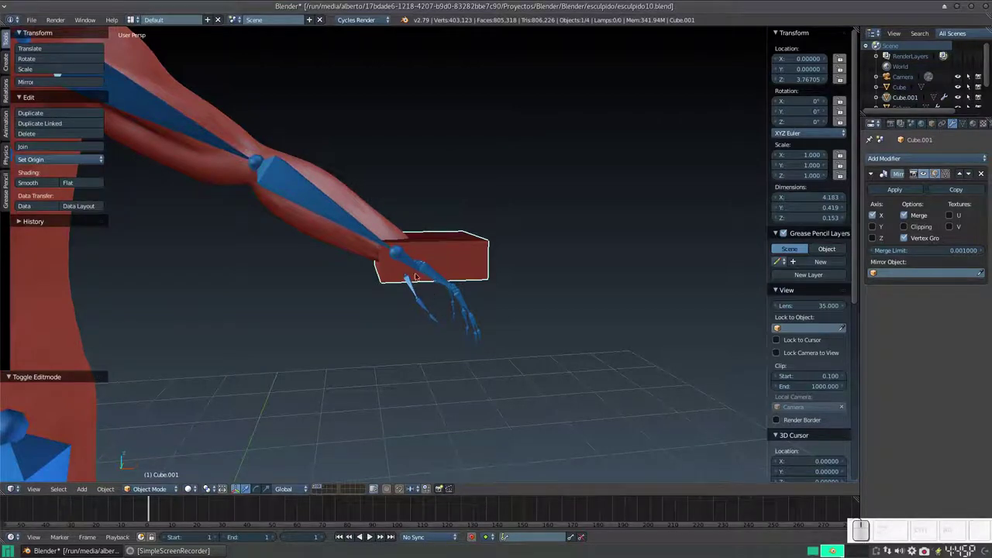
click(438, 269)
scroll(down, 3)
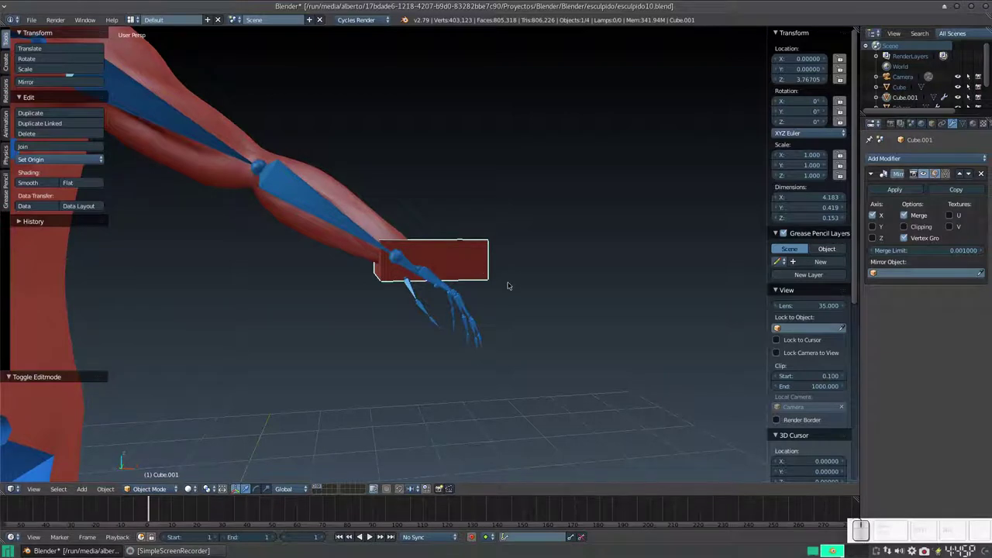
Enter Edit Mode on the hand box Cube.001 over the skeleton's hand bones
key(Tab)
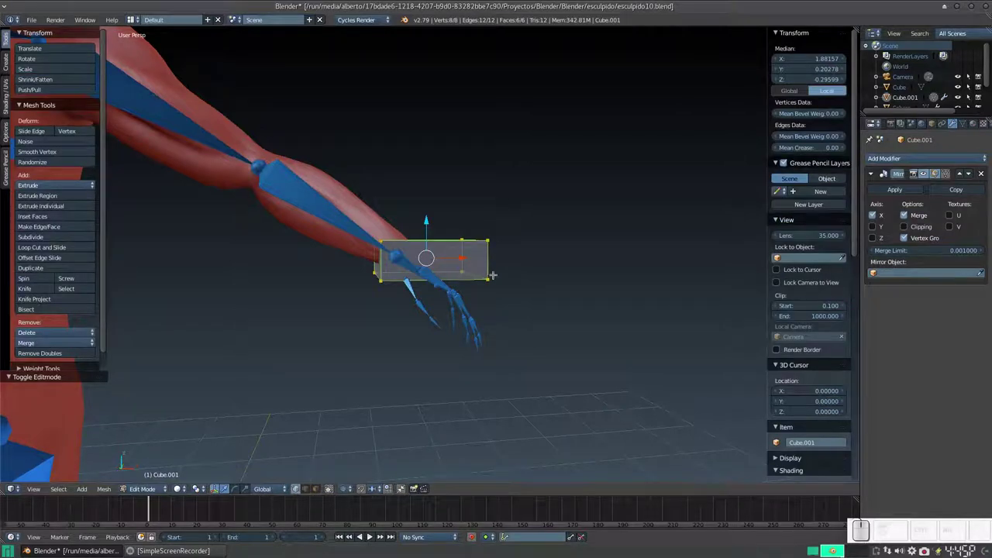
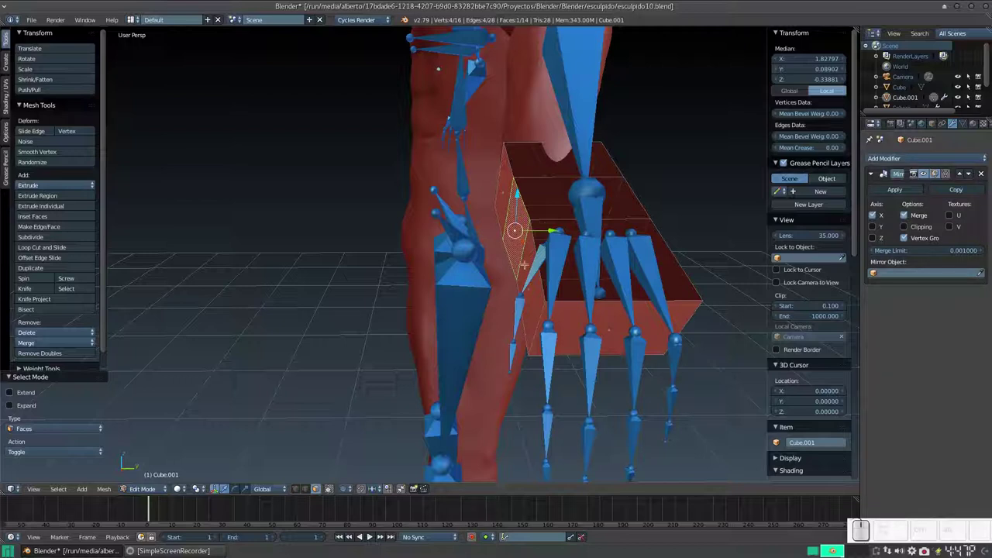
Inset the box's thumb-side face and rotate it about the X axis toward the thumb bones
key(i)
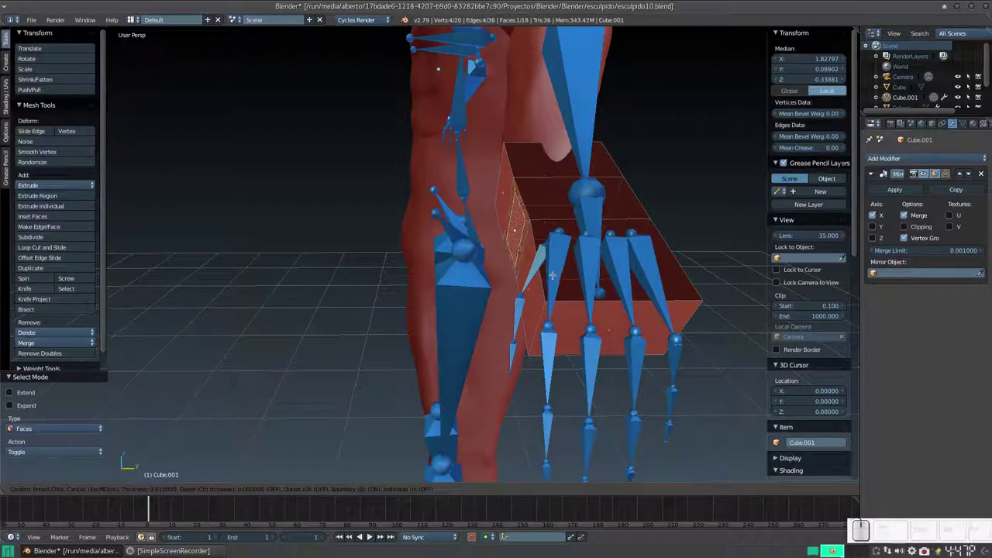
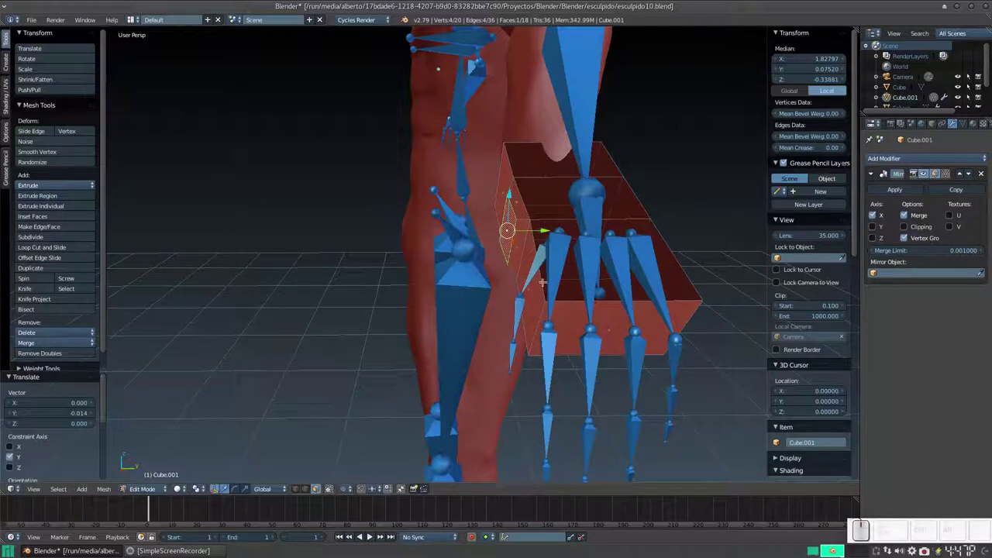
key(r)
key(x)
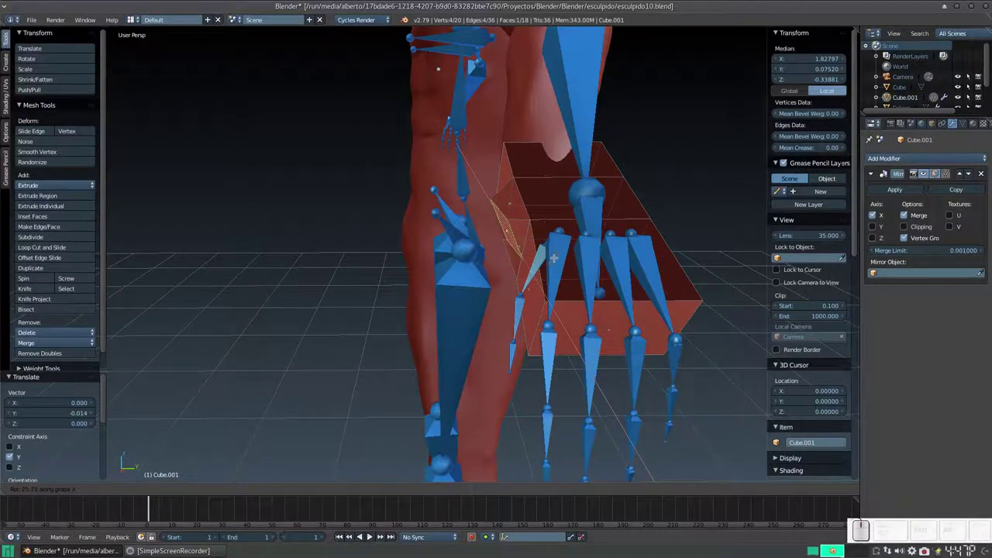
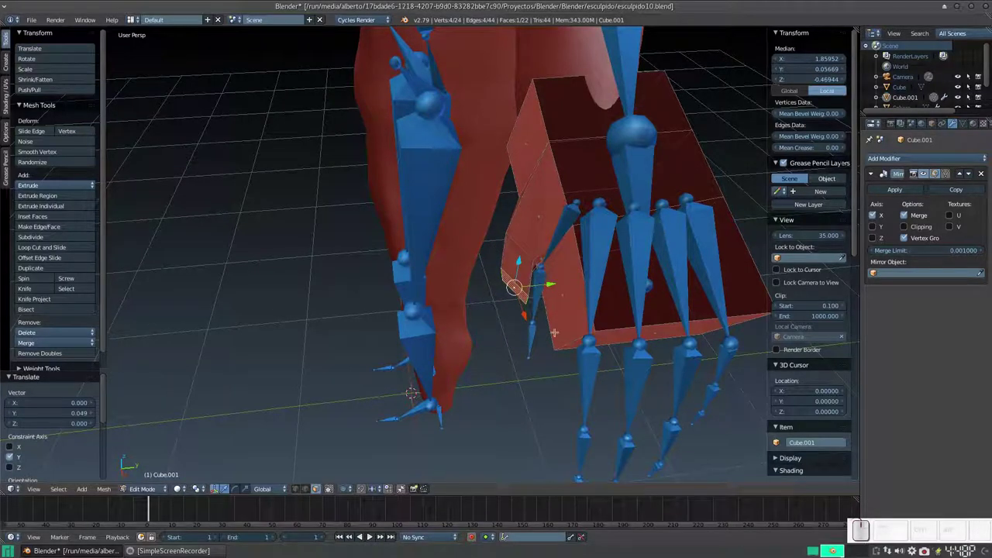
Rotate the thumb's end face about the Z axis to align the thumb stub
key(r)
key(z)
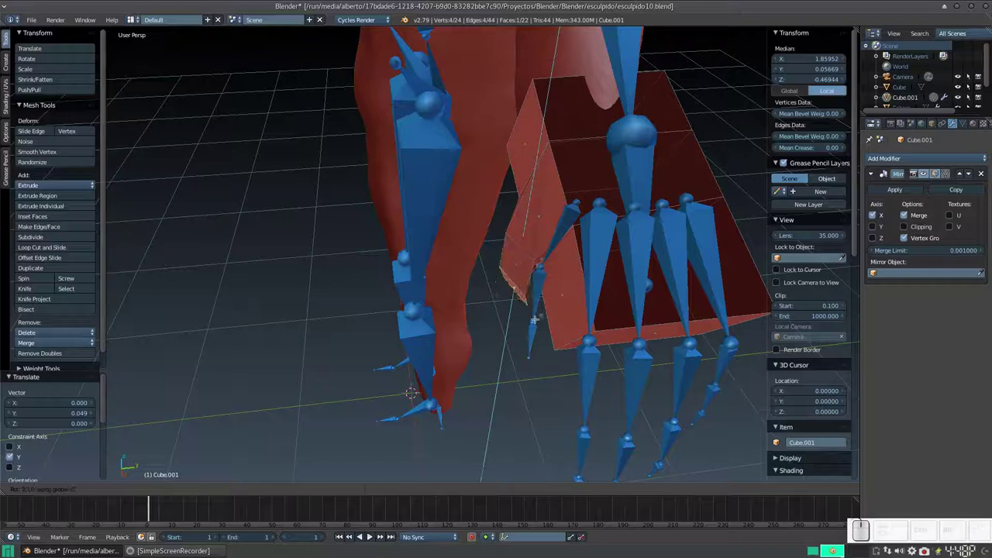
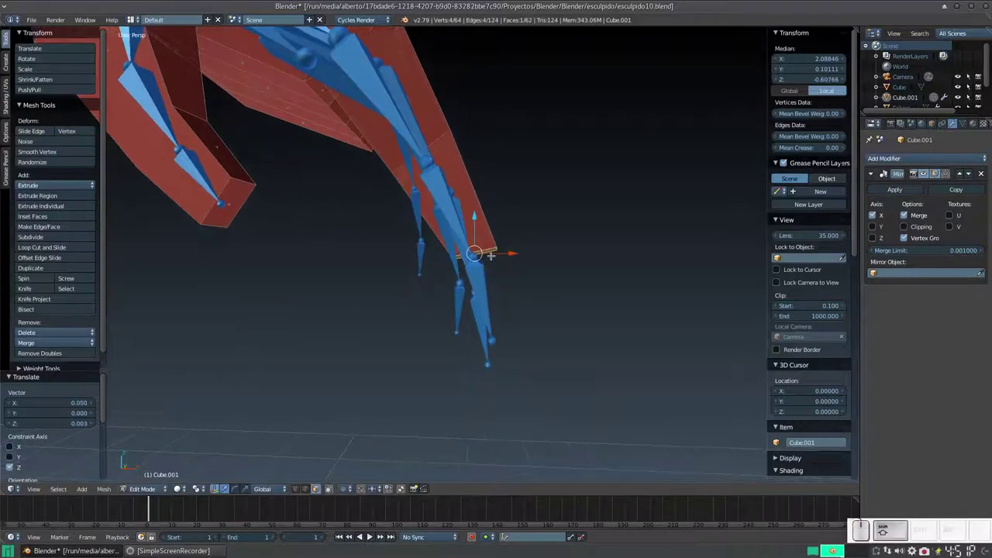
Extrude the fingertip faces of Cube.001 further along the finger bones
key(e)
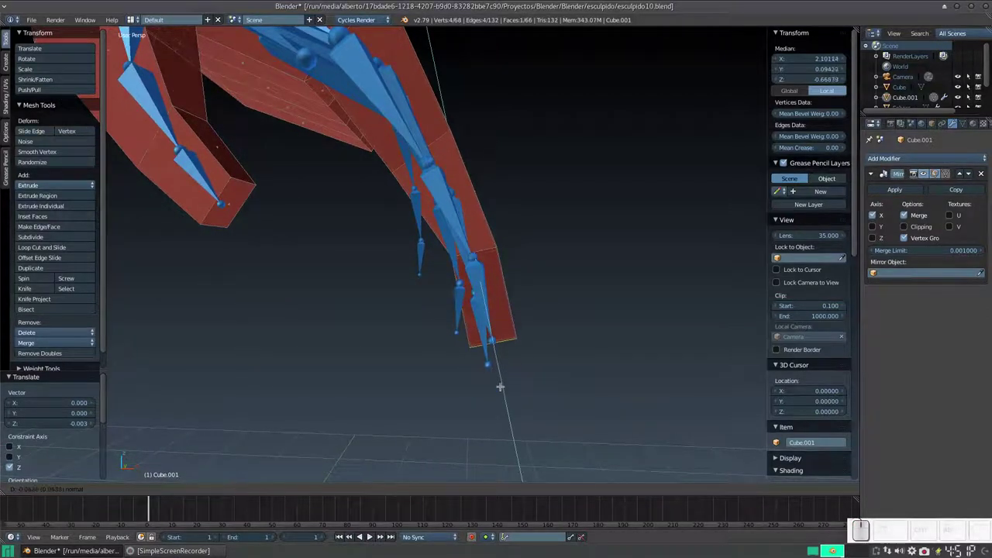
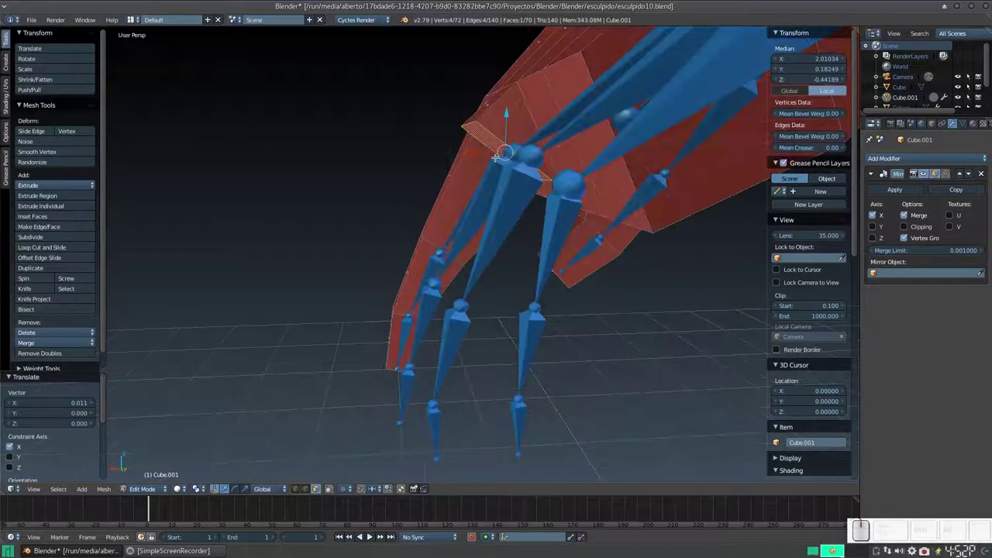
key(e)
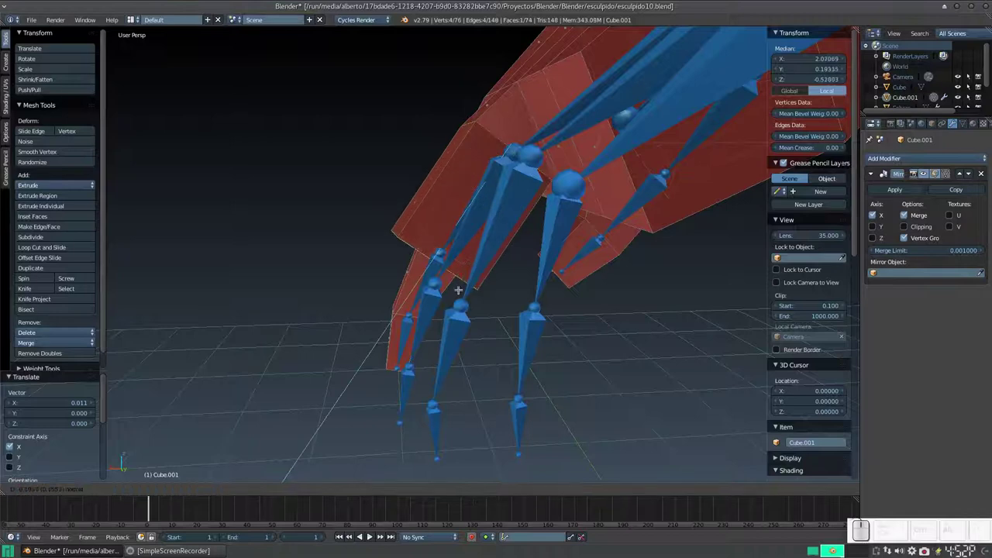
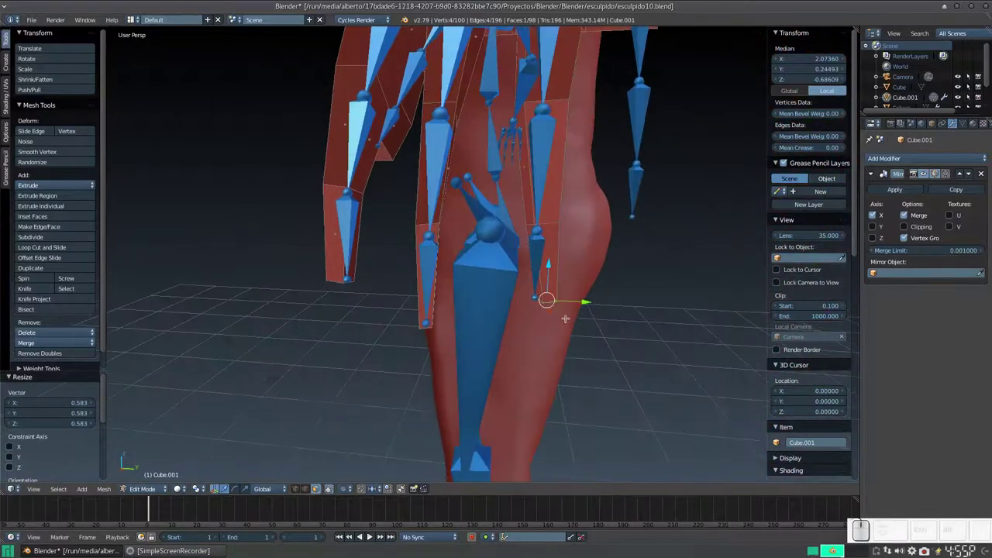
Grow the selection to the neighbouring finger faces for the next tapered segment
key(ctrl+KP_Add)
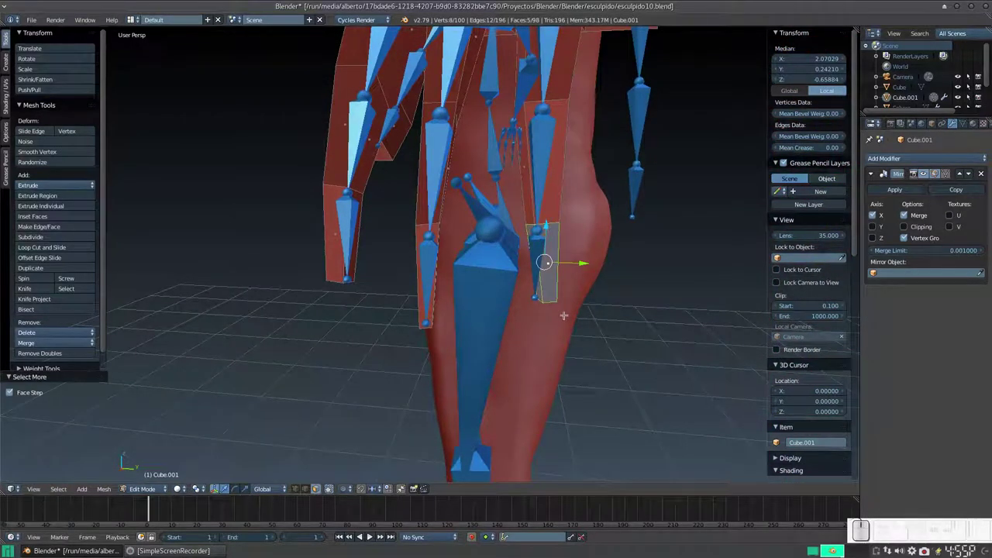
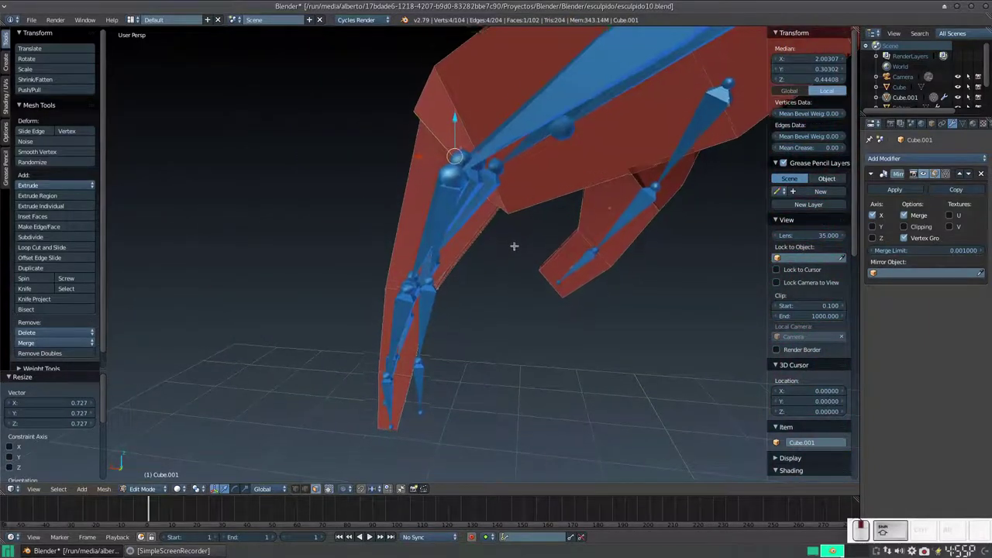
Extrude another finger segment on the box-mesh hand
key(e)
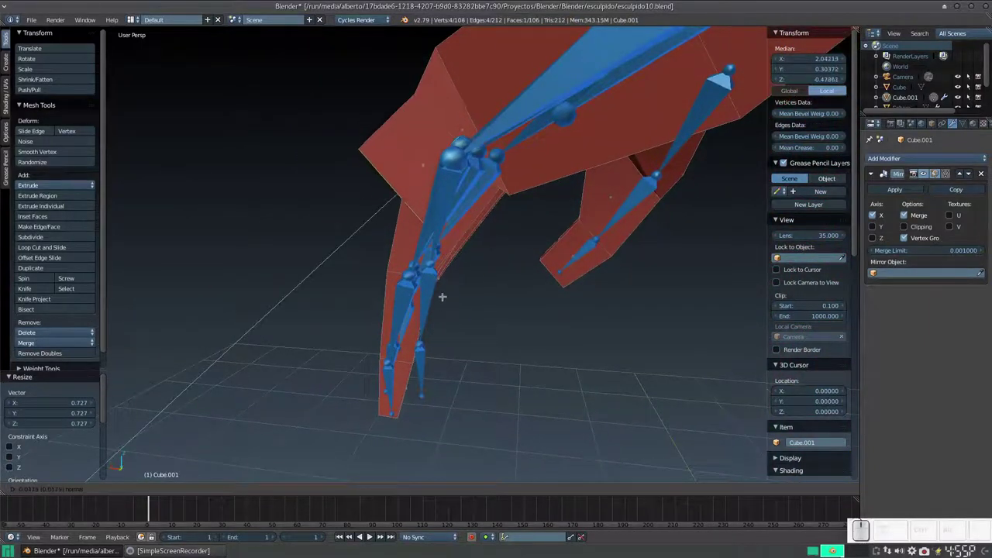
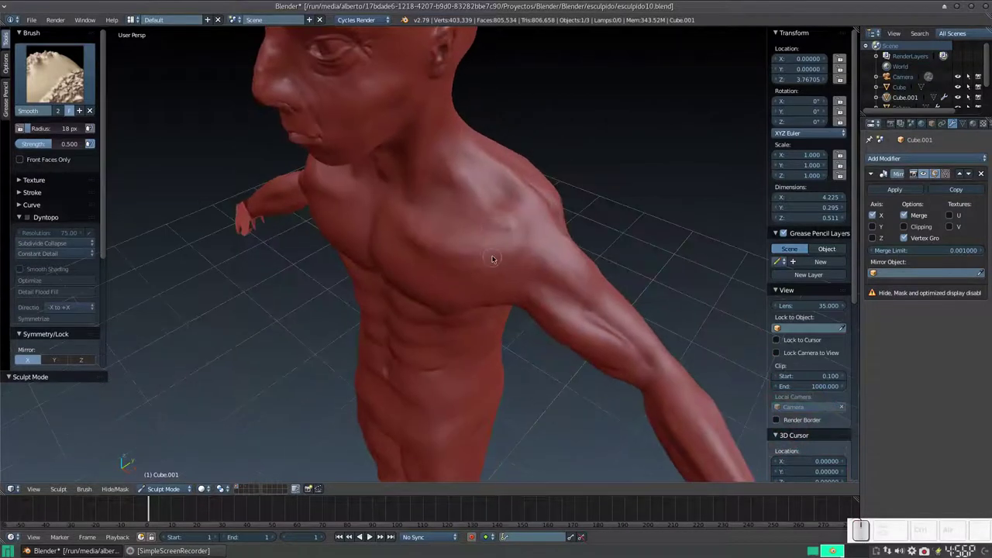
Select the sculpted body Cube and switch it into Sculpt Mode
right_click(497, 255)
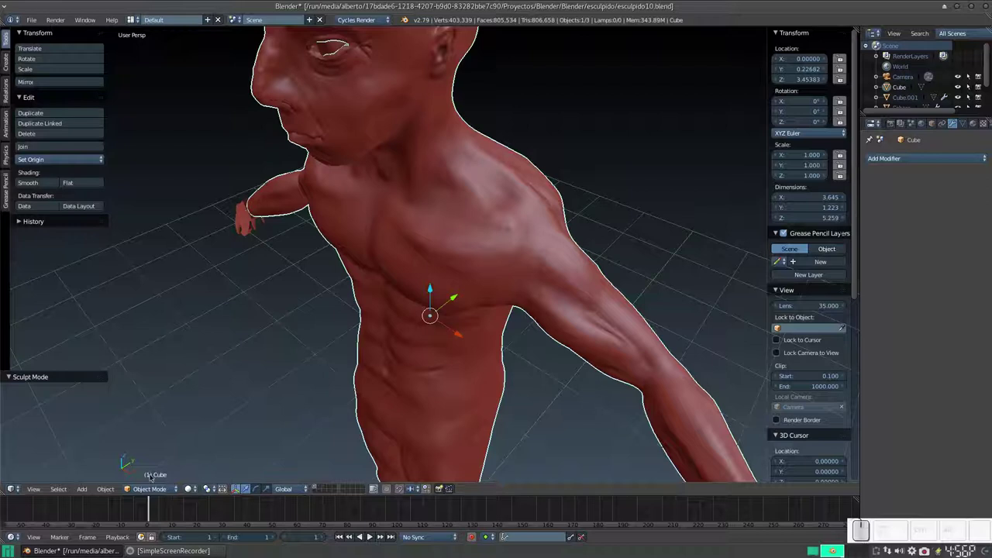
click(147, 489)
click(157, 447)
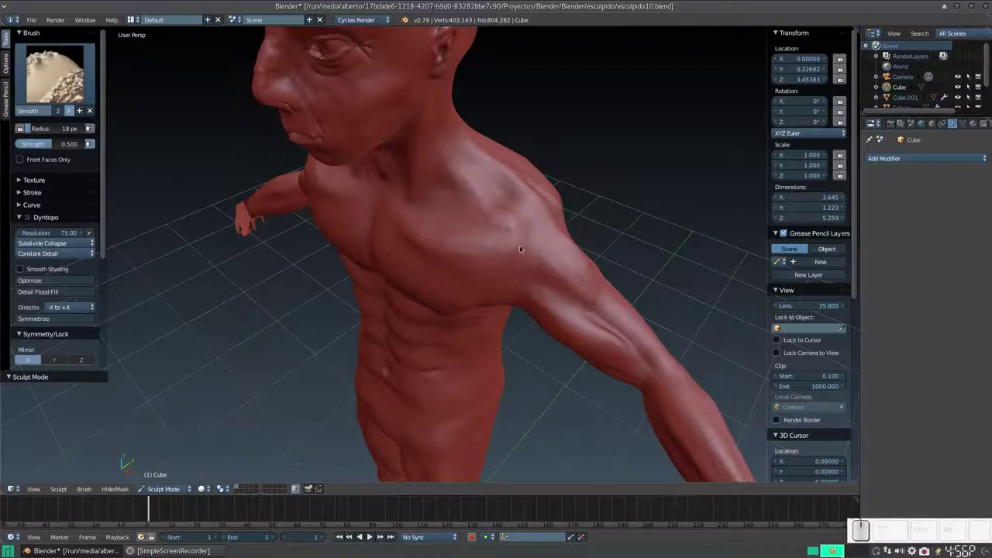
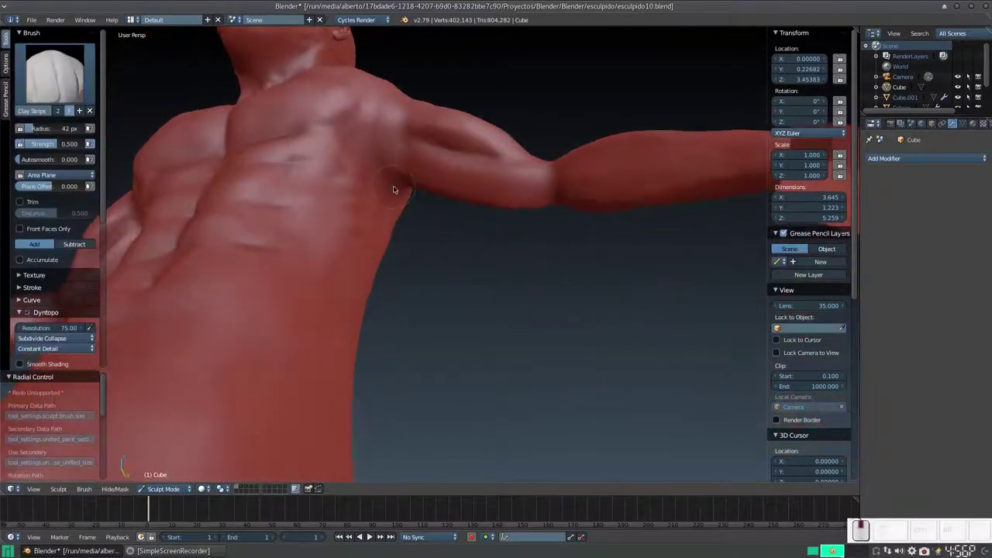
Build up Clay Strips muscle on the chest near the armpit, the upper arm and along the shoulder
drag(536, 174, 548, 175)
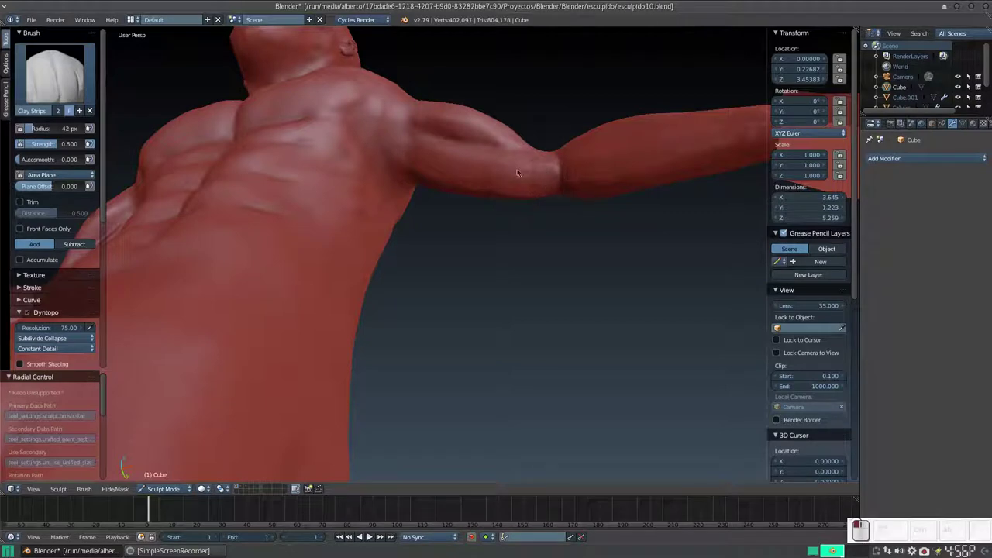
drag(539, 183, 521, 166)
drag(524, 168, 534, 257)
drag(535, 257, 540, 250)
drag(540, 245, 551, 194)
key(ctrl+z)
click(557, 159)
Add further clay strokes over the shoulder, arm underside and chest muscles
drag(506, 150, 551, 151)
drag(539, 162, 537, 249)
drag(535, 241, 521, 239)
middle_click(537, 180)
drag(566, 148, 547, 141)
drag(536, 141, 529, 225)
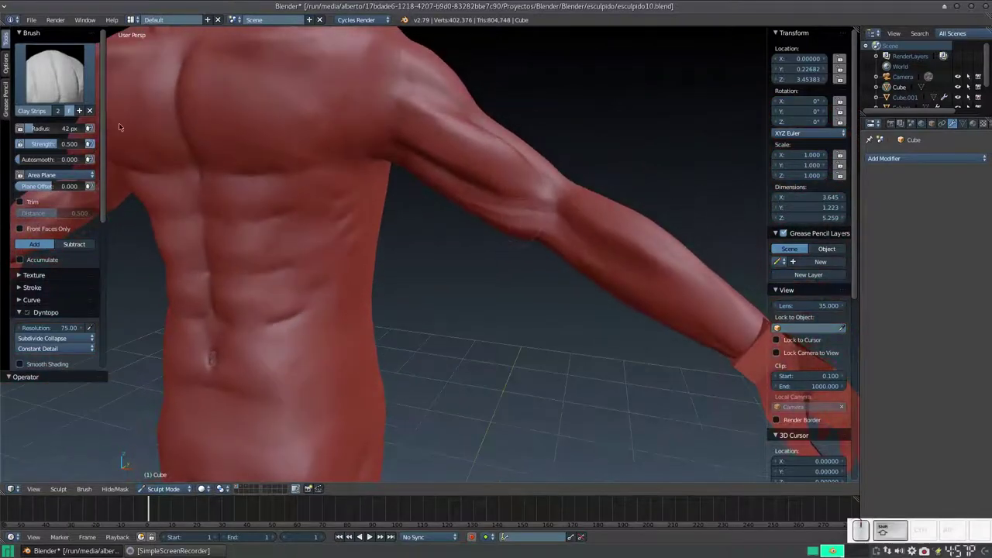
Switch to the Smooth brush and soften the armpit crease
key(s)
drag(446, 222, 486, 138)
click(469, 133)
Smooth the armpit crease and the upper arm surface with the Smooth brush
drag(523, 157, 492, 141)
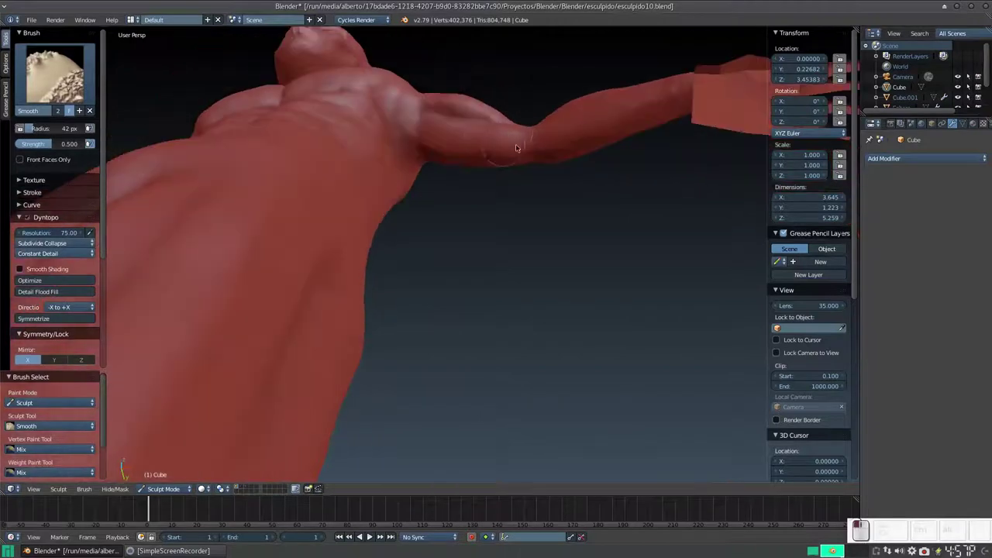
drag(667, 94, 539, 216)
click(519, 194)
drag(568, 187, 461, 219)
scroll(down, 3)
drag(441, 225, 462, 245)
click(550, 55)
click(495, 47)
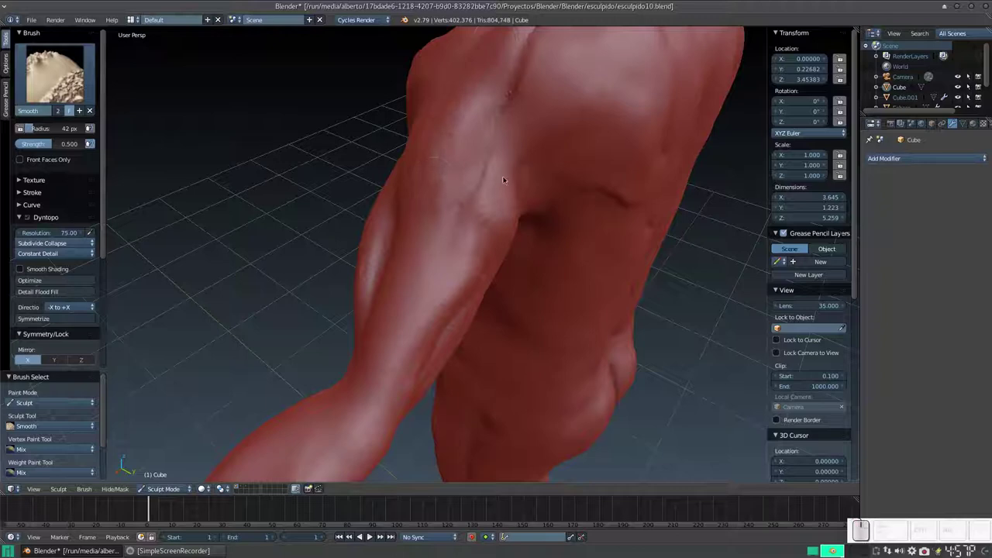
click(499, 189)
click(451, 190)
Smooth the back muscles, shoulder blade and side of the torso
scroll(down, 3)
drag(378, 238, 524, 193)
scroll(down, 3)
drag(482, 258, 480, 270)
middle_click(483, 240)
scroll(up, 3)
drag(480, 182, 439, 266)
drag(446, 211, 360, 187)
drag(371, 193, 397, 223)
drag(397, 223, 419, 242)
drag(426, 264, 528, 297)
Smooth the arm muscles, then turn the view to face the figure's front
middle_click(528, 297)
scroll(up, 3)
drag(523, 271, 482, 297)
scroll(up, 3)
drag(490, 270, 492, 313)
scroll(down, 3)
middle_click(468, 304)
scroll(up, 3)
Smooth the chest muscles with repeated Smooth brush strokes
scroll(down, 3)
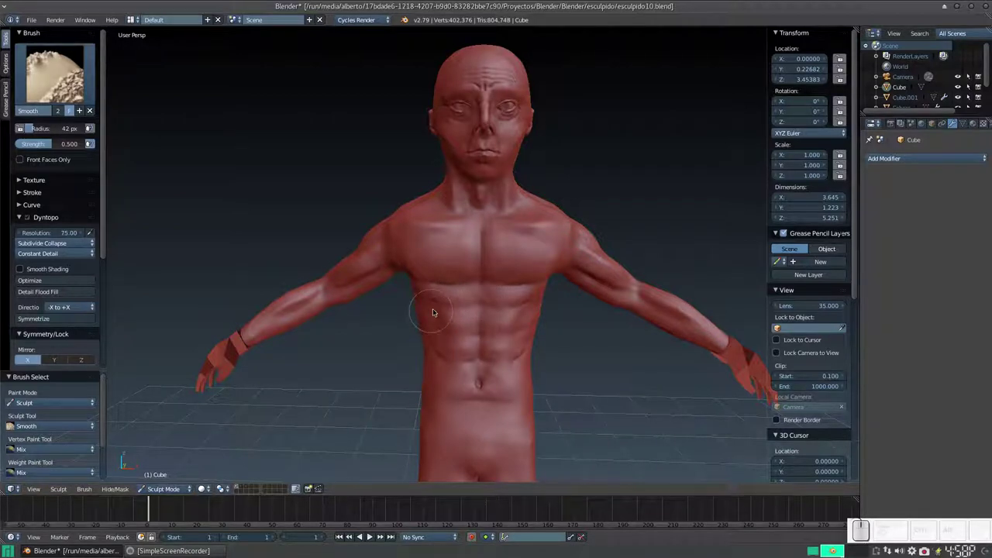
scroll(up, 3)
scroll(down, 3)
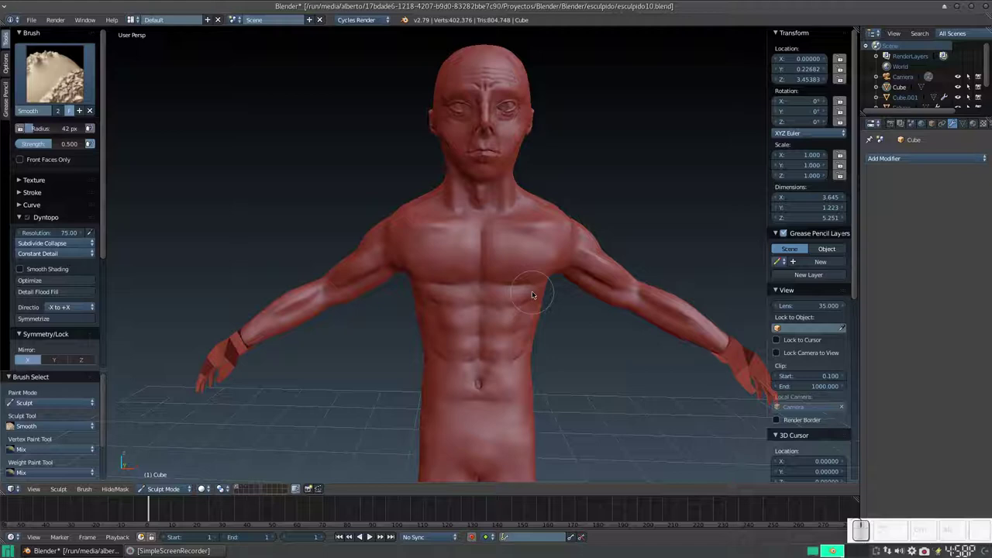
scroll(up, 3)
drag(529, 284, 658, 283)
drag(629, 282, 565, 244)
drag(556, 234, 580, 251)
drag(581, 251, 542, 172)
drag(545, 173, 588, 266)
drag(581, 264, 473, 288)
Smooth the upper back, shoulder detail and remaining rough area of the back
middle_click(456, 296)
scroll(down, 3)
drag(467, 238, 518, 293)
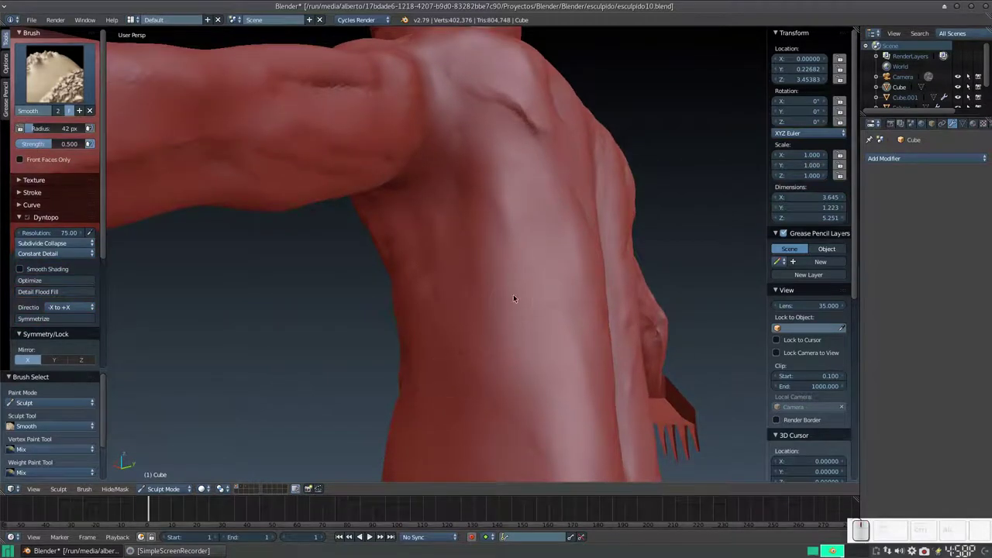
drag(527, 274, 509, 270)
drag(483, 256, 578, 281)
click(563, 261)
scroll(down, 3)
drag(458, 265, 478, 287)
scroll(down, 3)
scroll(up, 3)
Orbit to the figure's front to review it, then save over the existing .blend file
middle_click(518, 321)
drag(493, 241, 488, 256)
drag(461, 273, 452, 275)
drag(434, 291, 369, 301)
drag(369, 300, 458, 280)
middle_click(471, 275)
middle_click(541, 255)
key(ctrl+s)
click(516, 257)
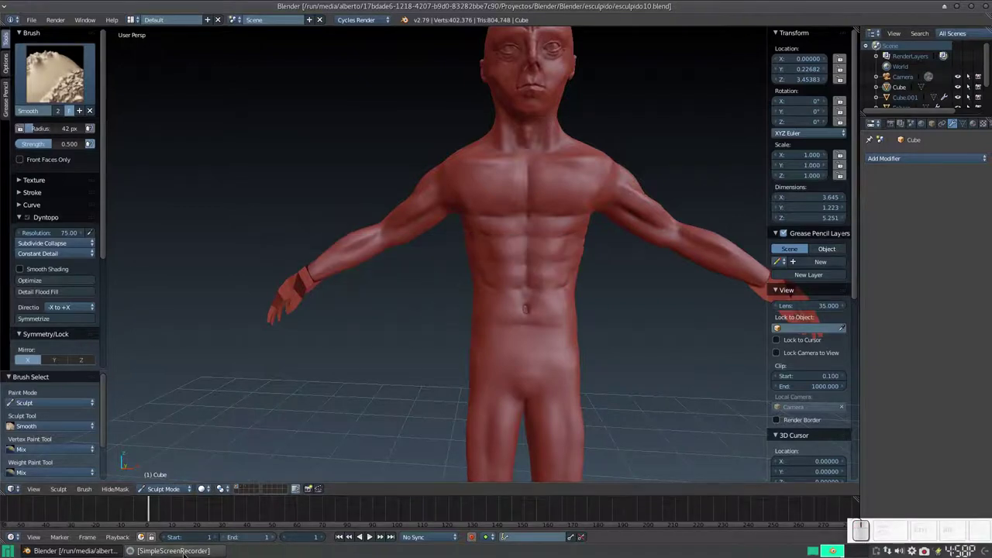